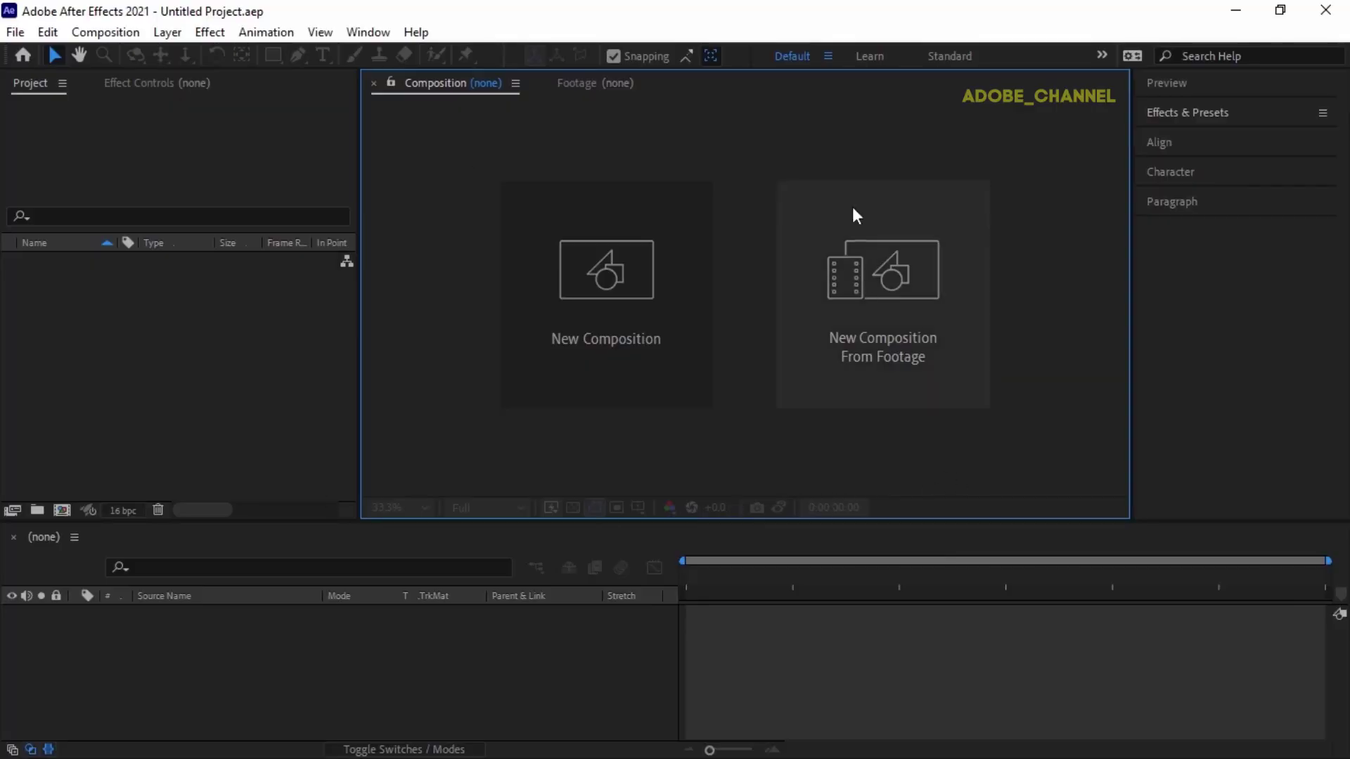
Step: Create Comp 1 at 1920×1080, 25 fps with a 0:00:20:00 duration
left_click(627, 386)
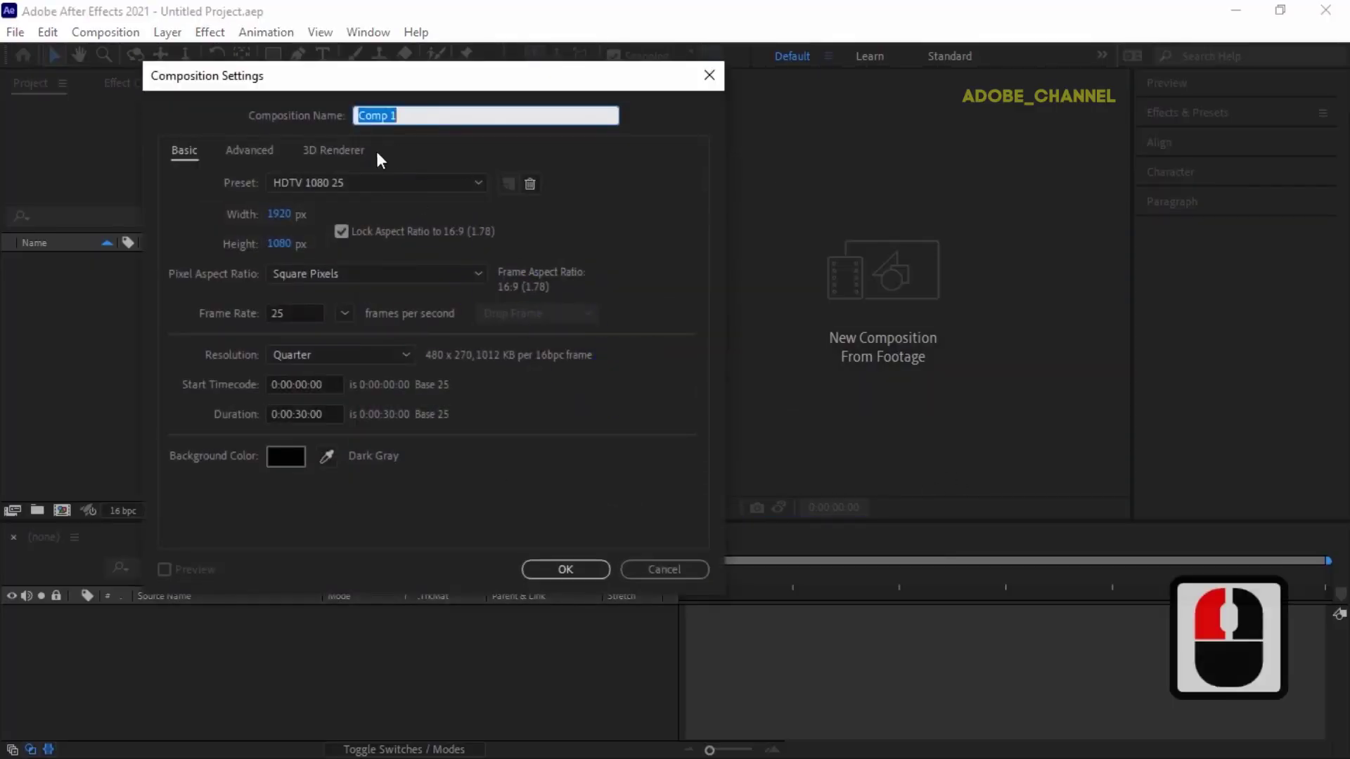
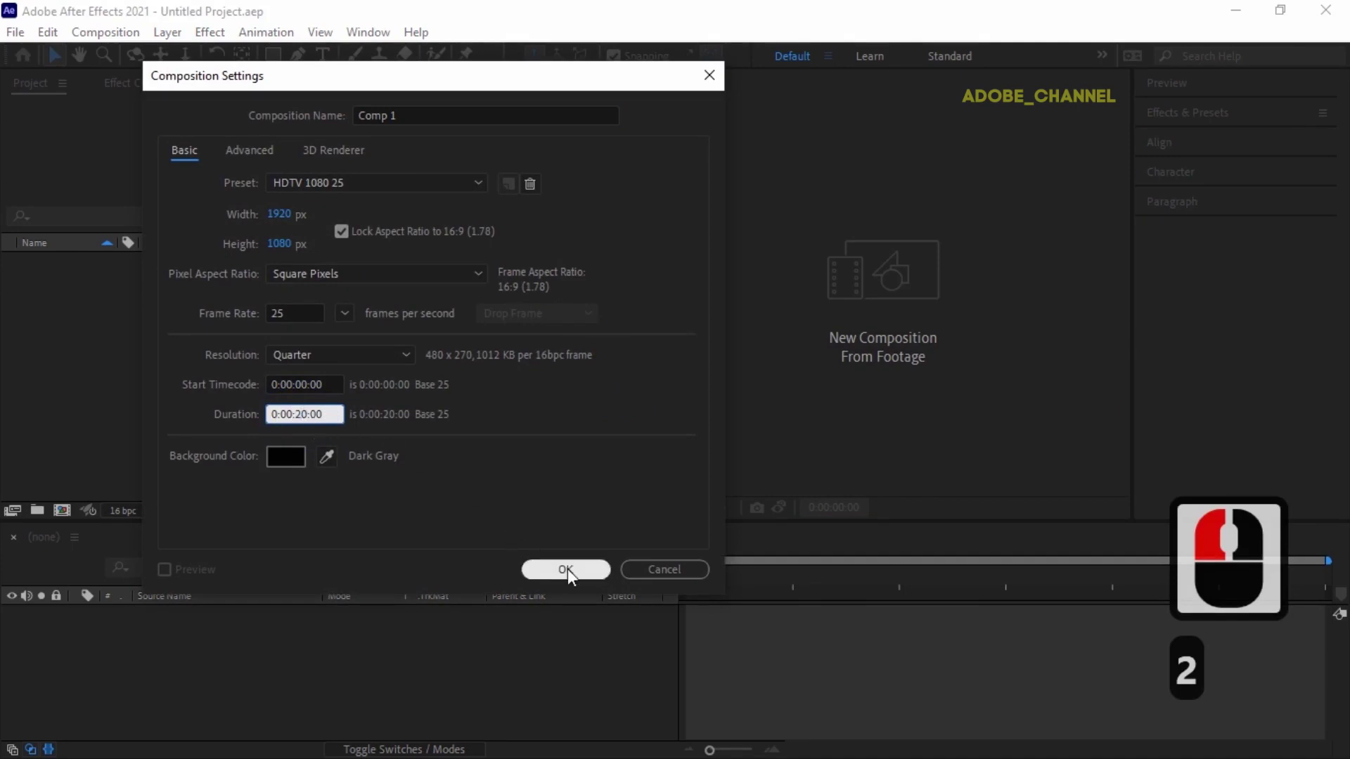
left_click(572, 577)
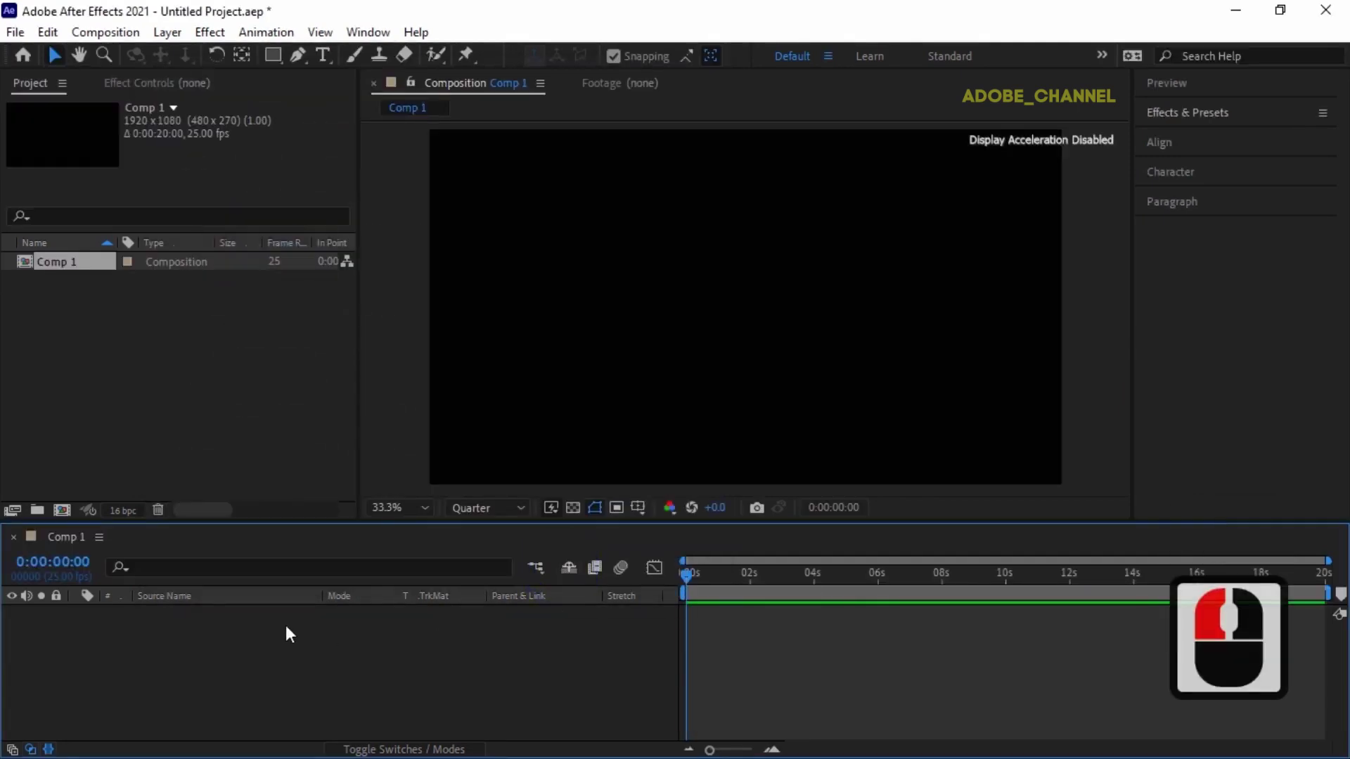
Step: Add a full-frame pale solid layer named 'form' to Comp 1
right_click(291, 633)
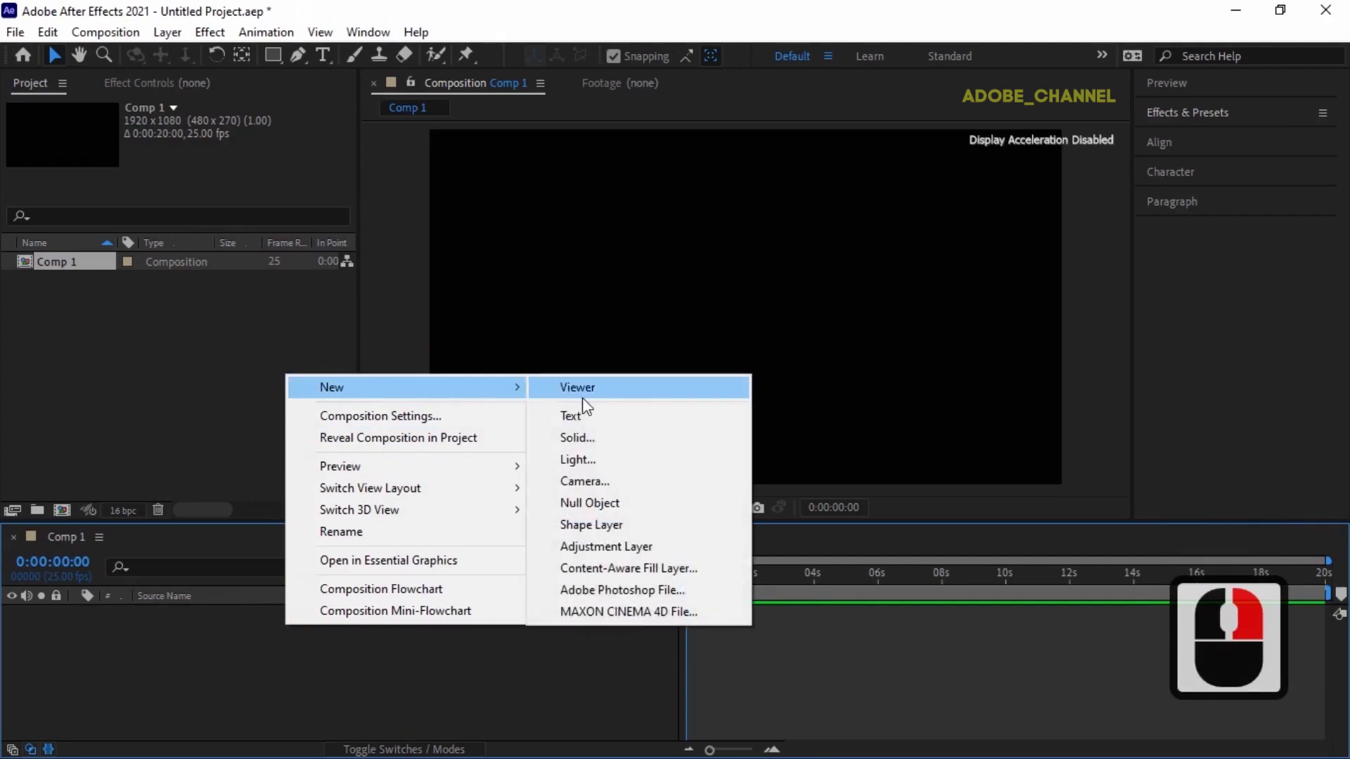
left_click(593, 447)
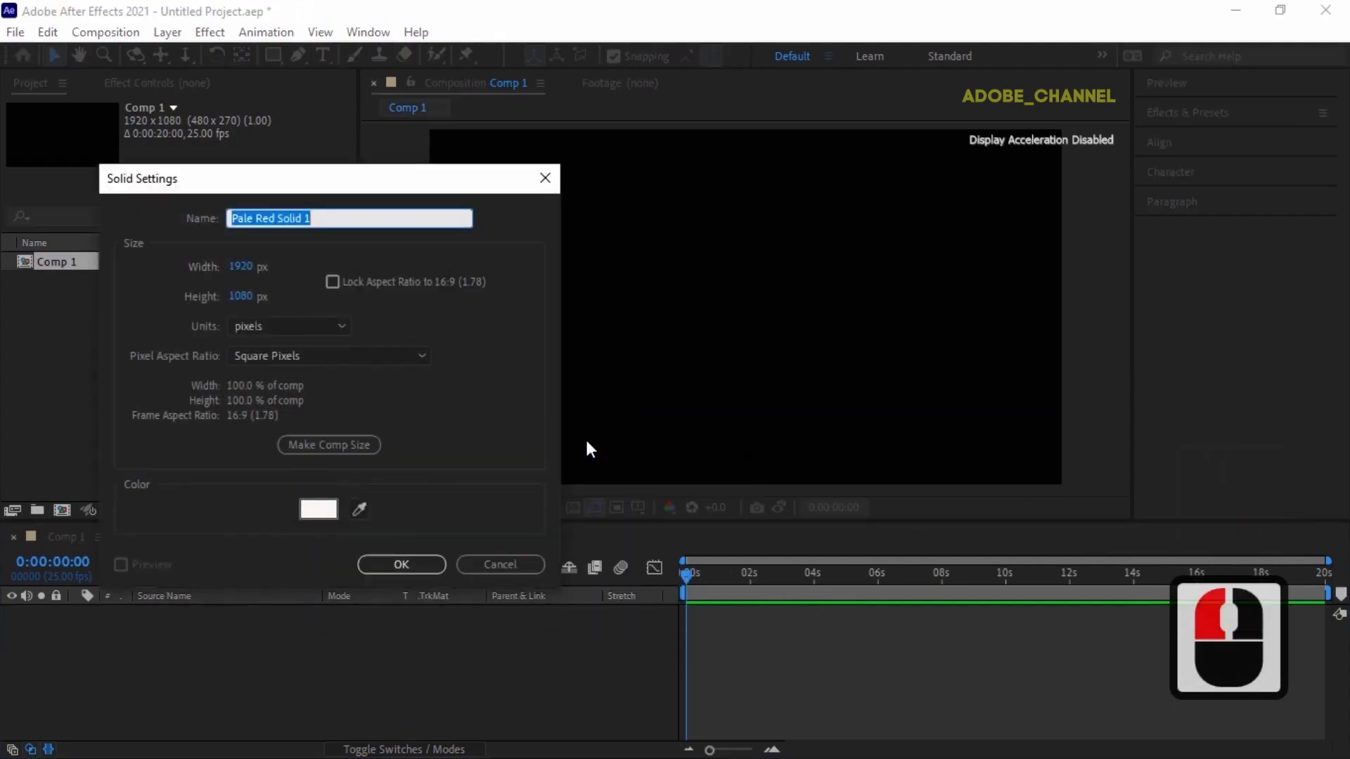
type("form")
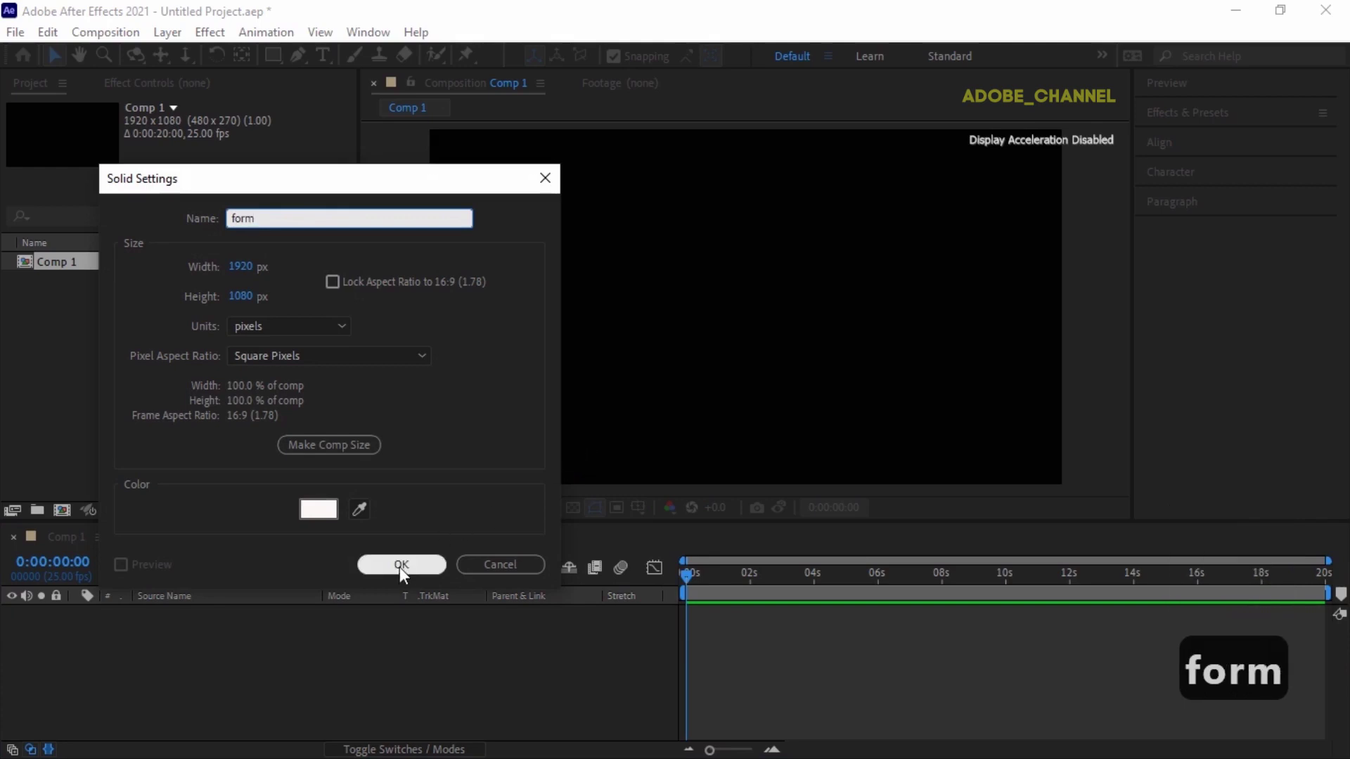
left_click(408, 572)
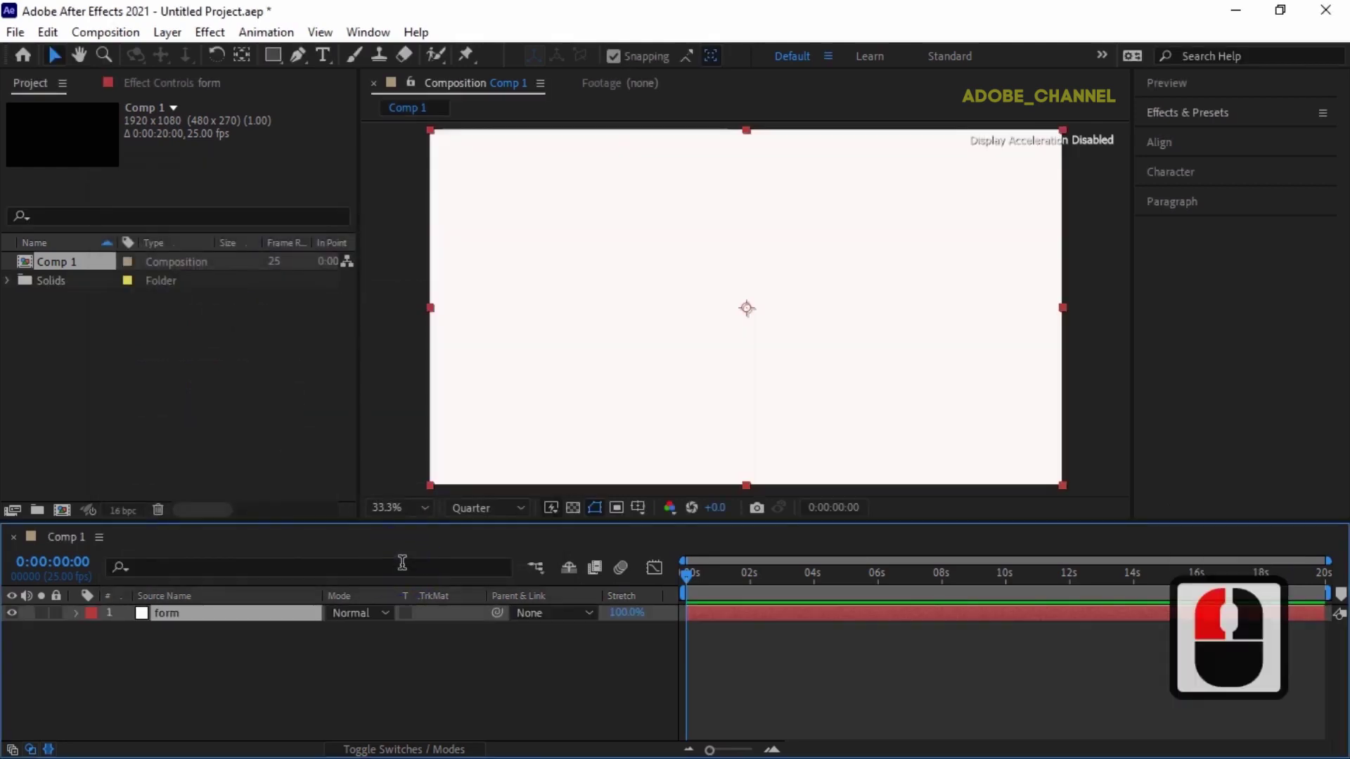
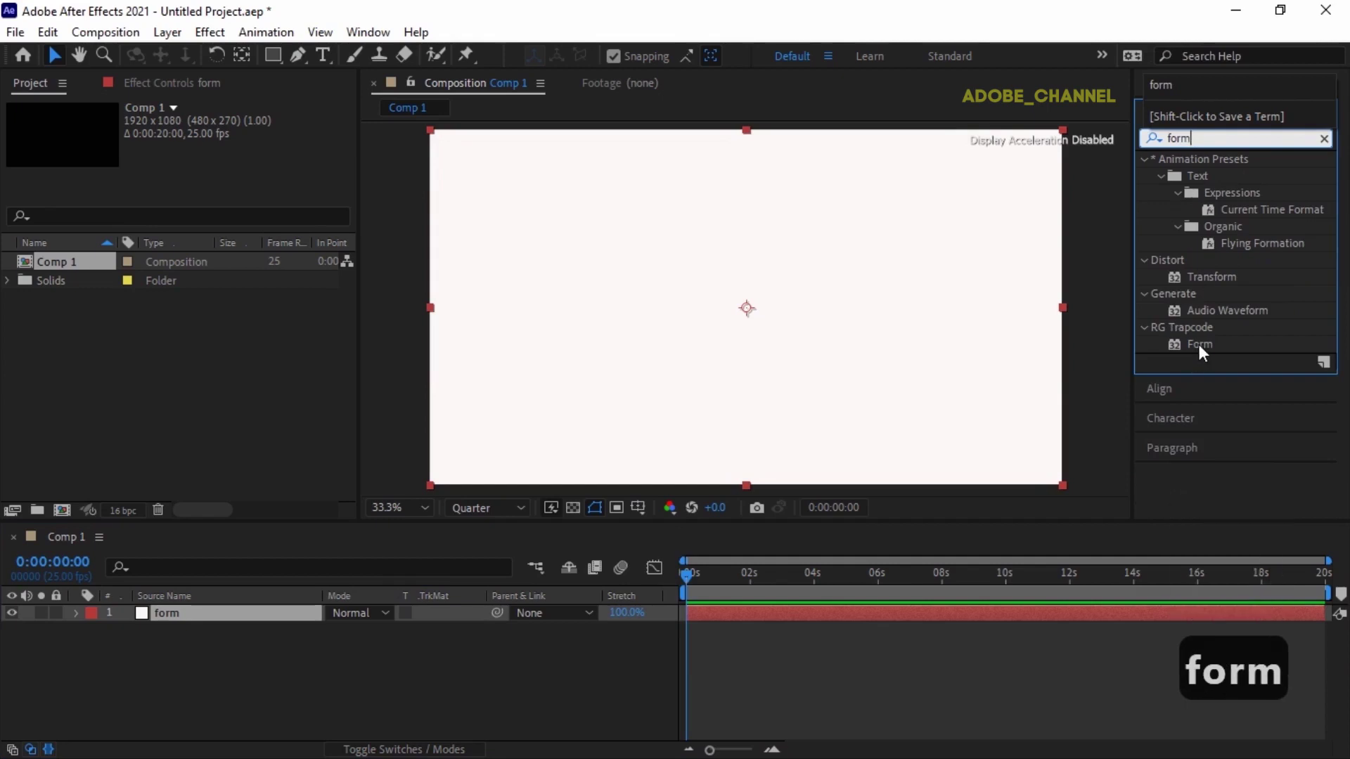
Step: Apply Trapcode Form to the form layer with XYZ Individual size, X and Y at 6000
double_click(1205, 353)
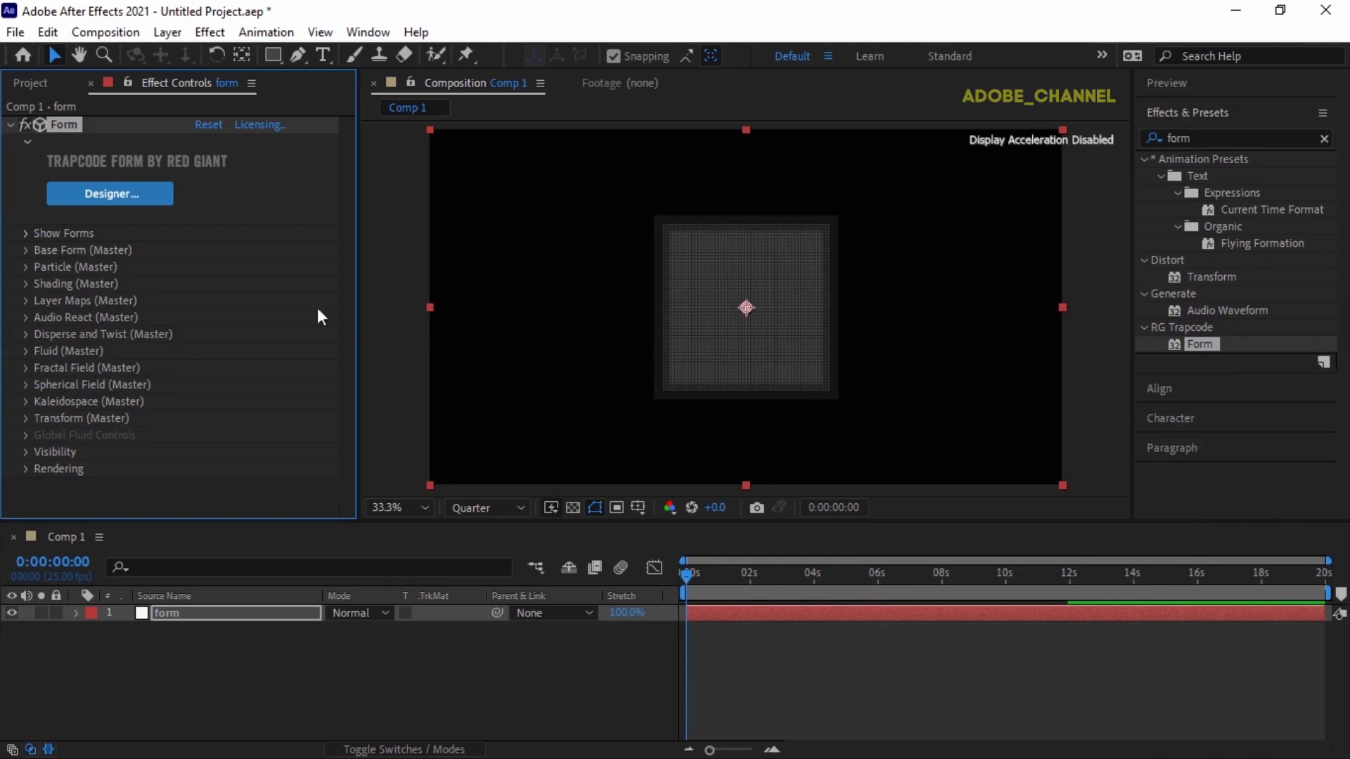
left_click(32, 259)
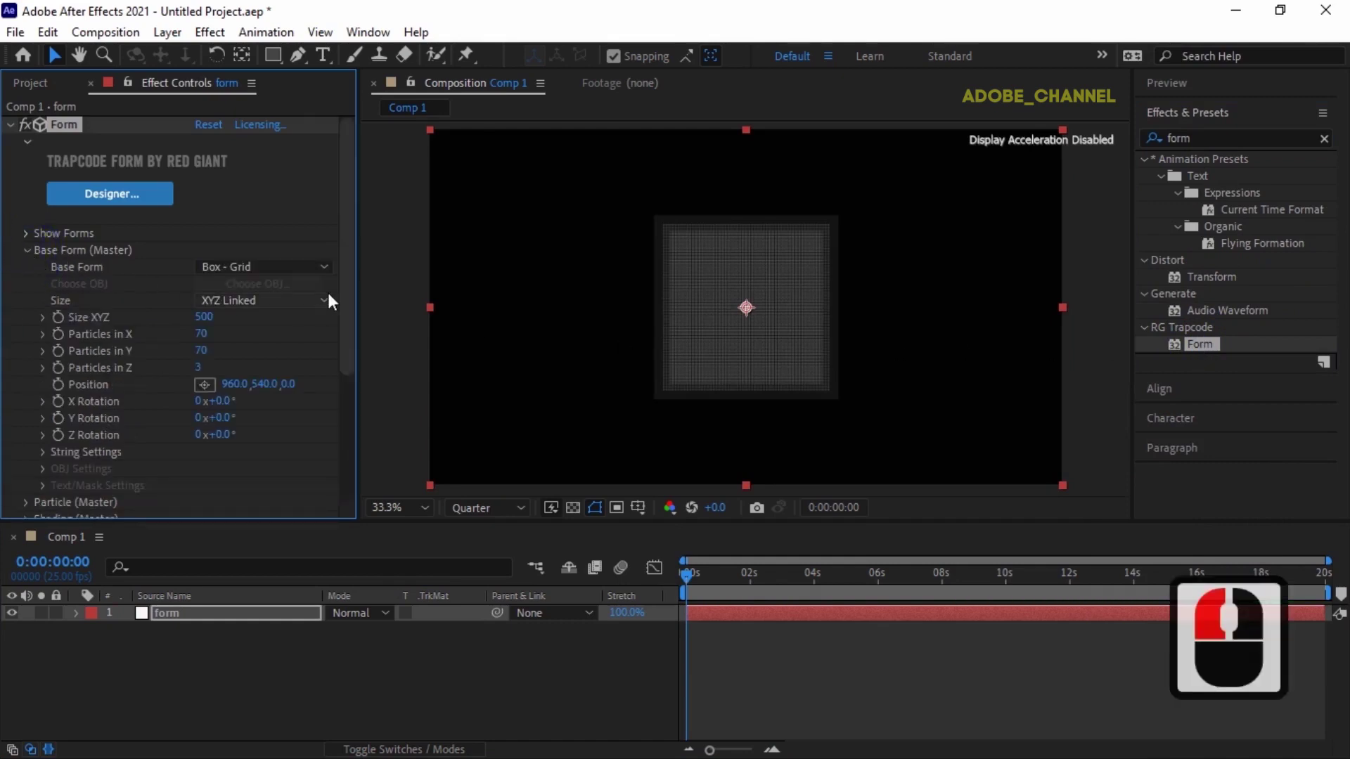
left_click(330, 307)
left_click(295, 351)
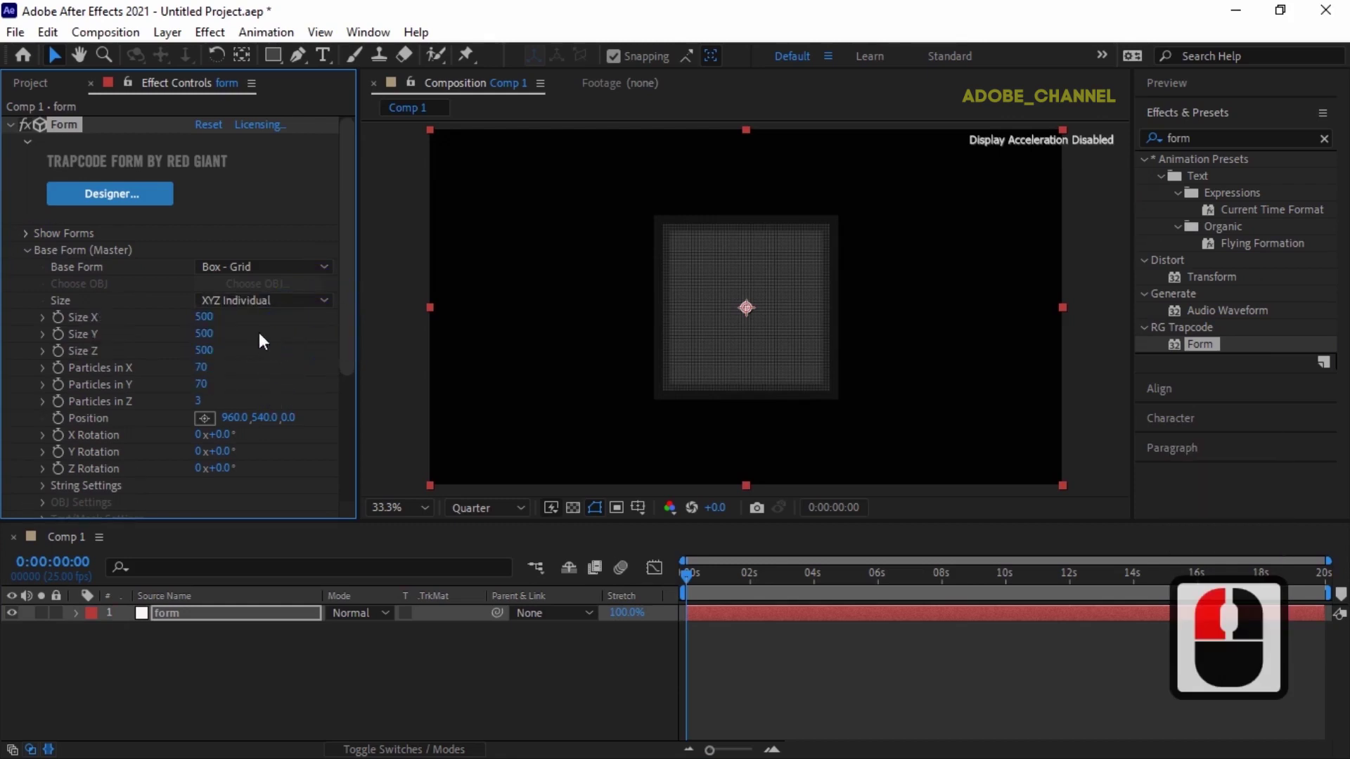
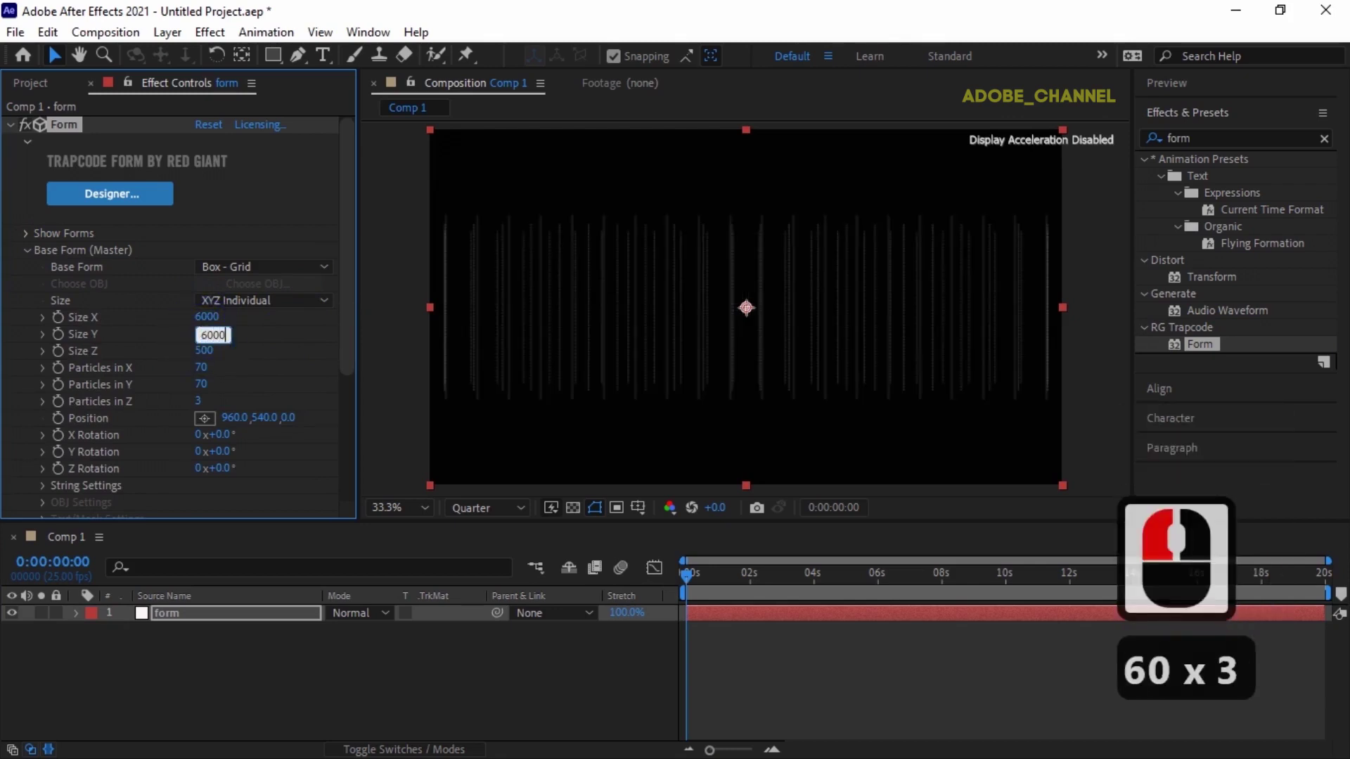
key("Return")
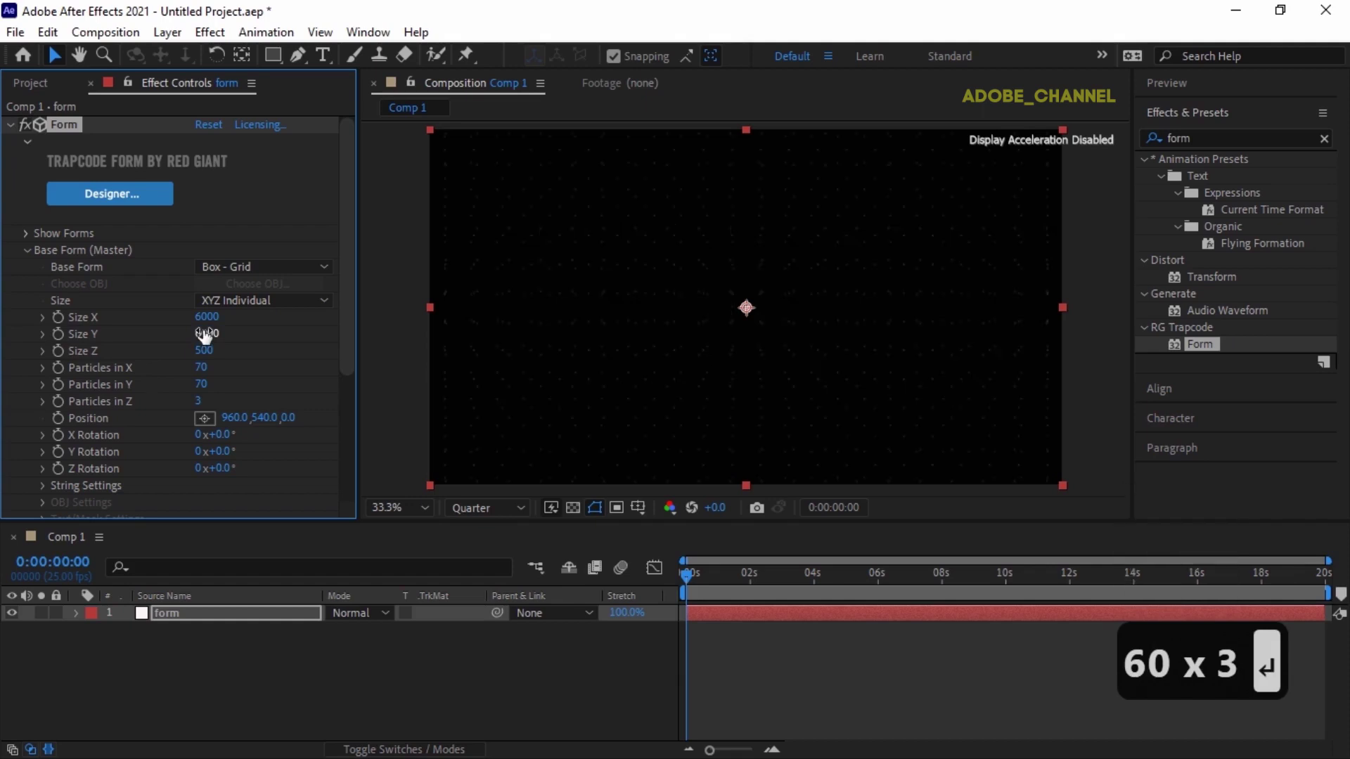
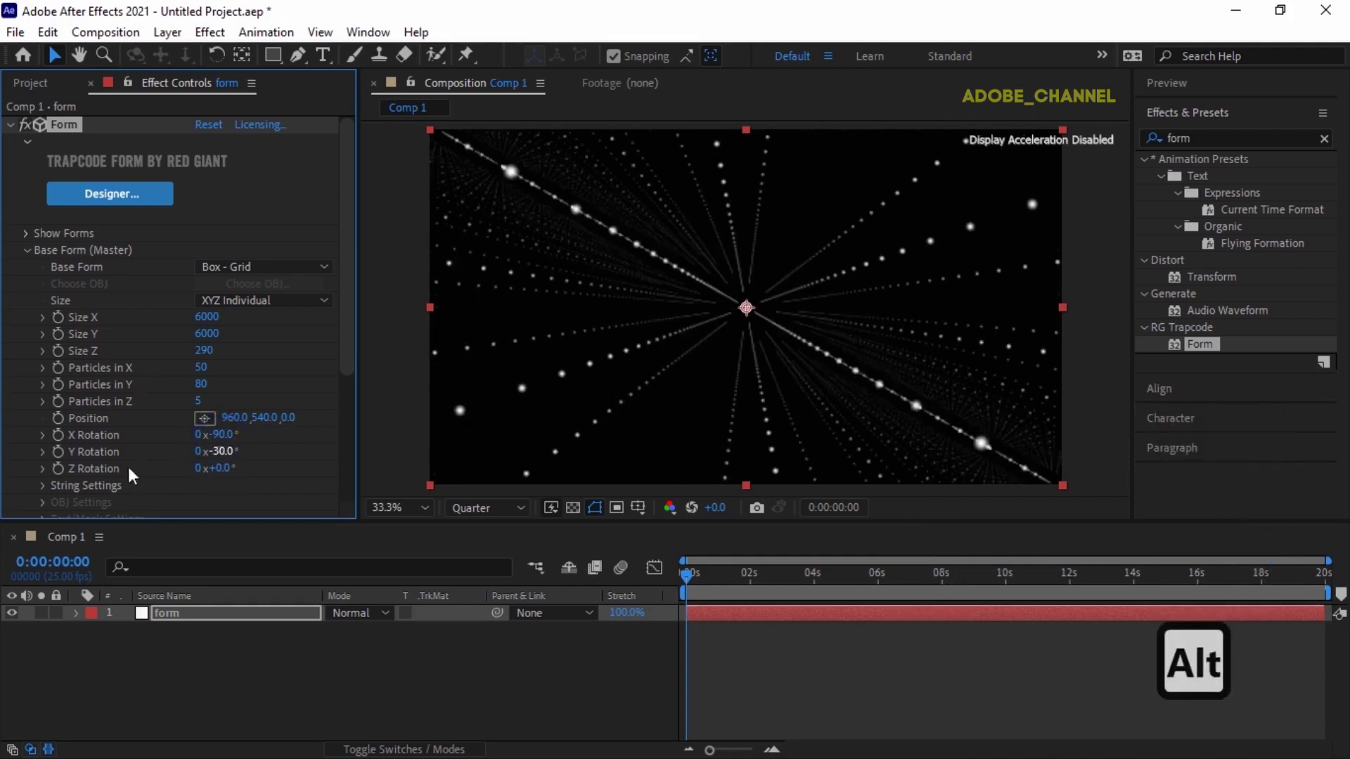
Step: Give the Base Form Z Rotation a time*1 expression so the grid spins
left_click(66, 477)
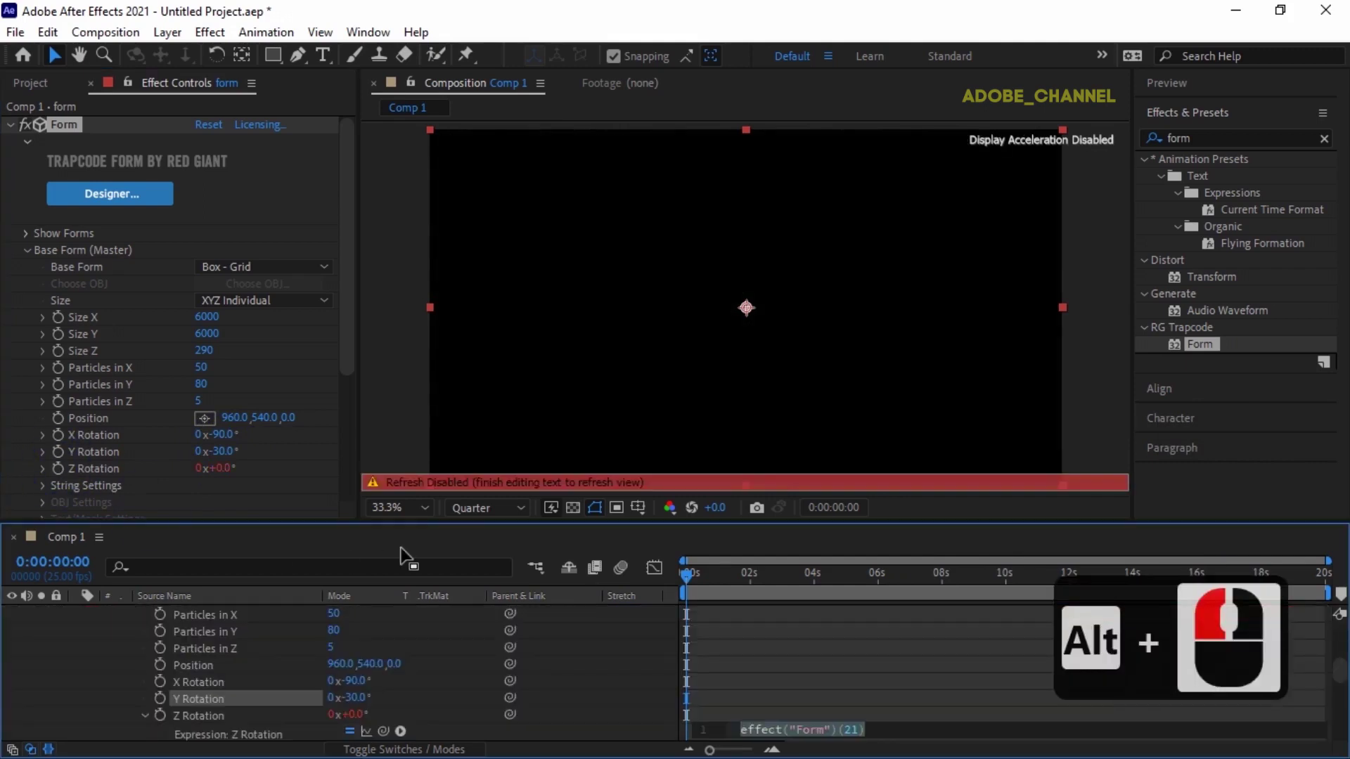
type("e*1")
key("Return")
key("Return")
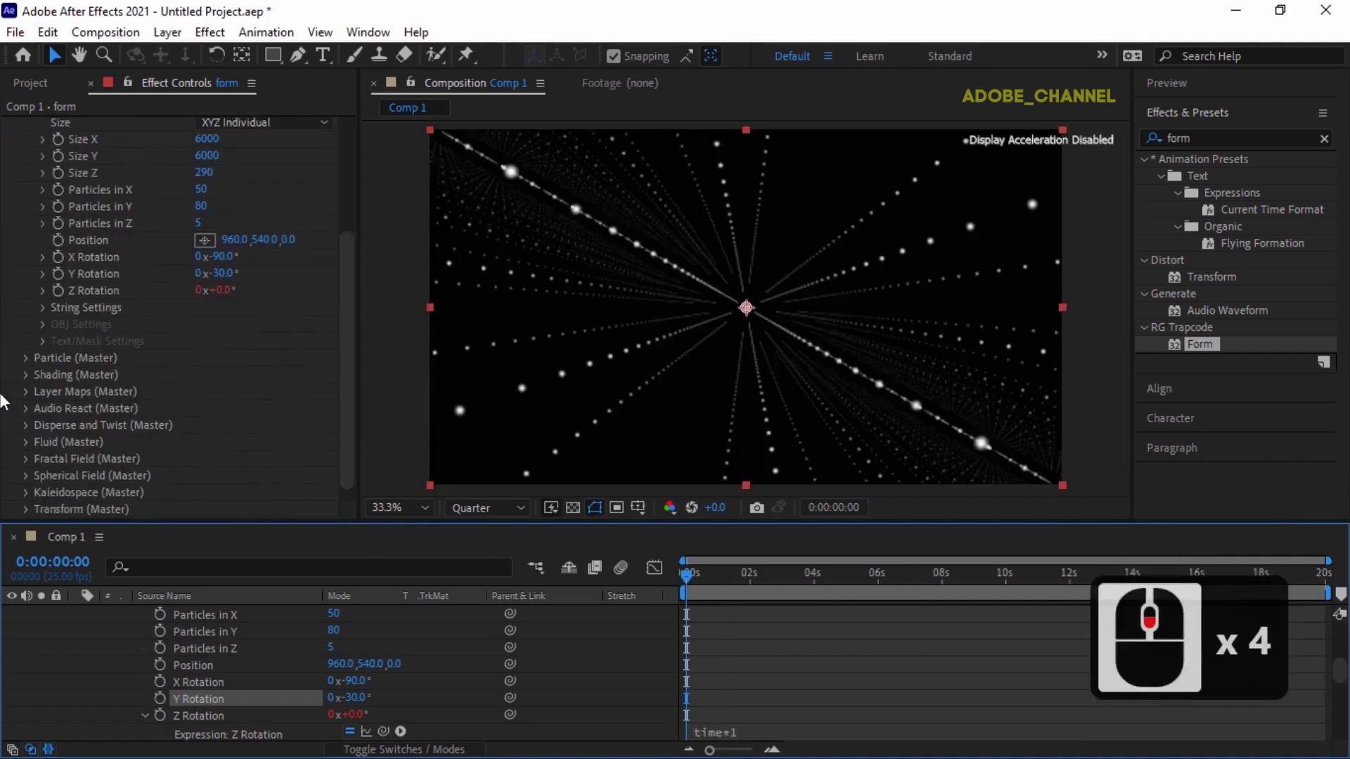
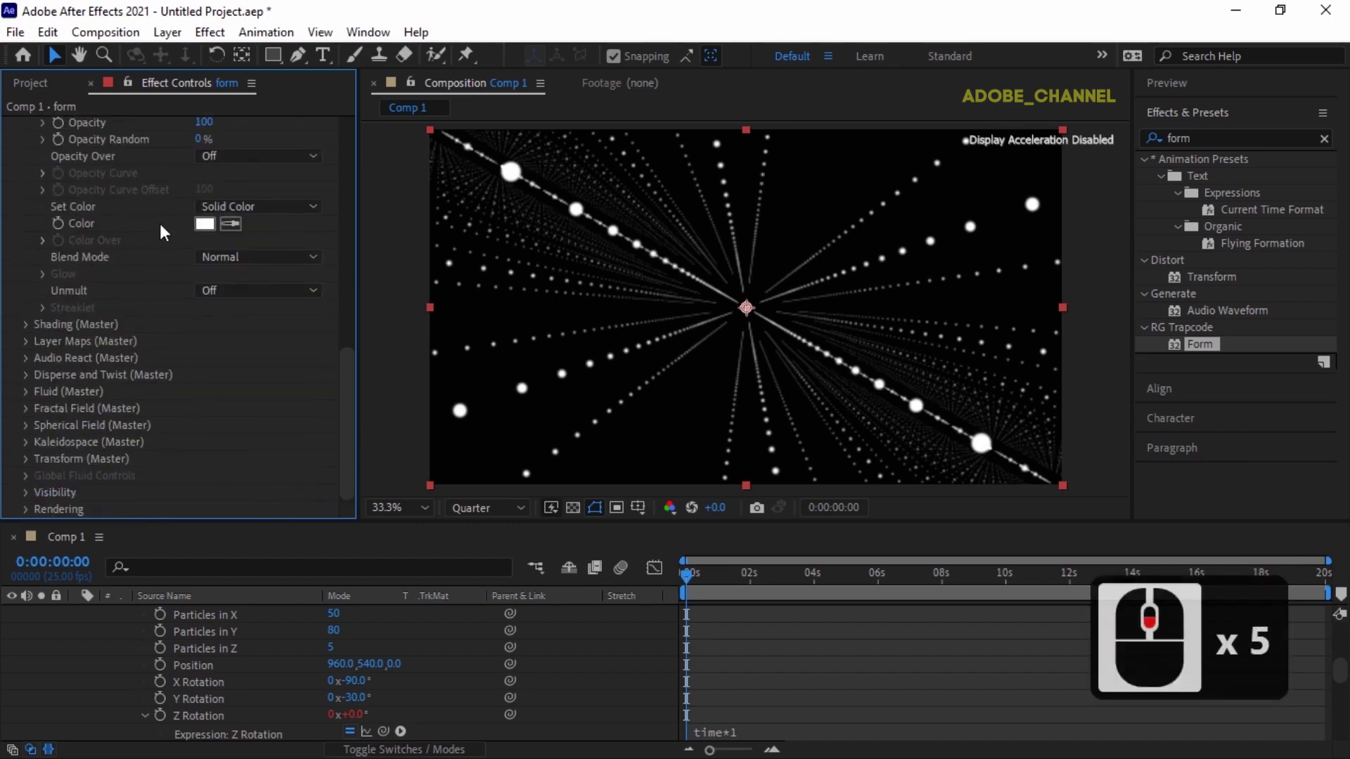
Step: Set Fractal Field Flow X, Y and Z to 5 and Flow Evolution to 10
left_click(30, 417)
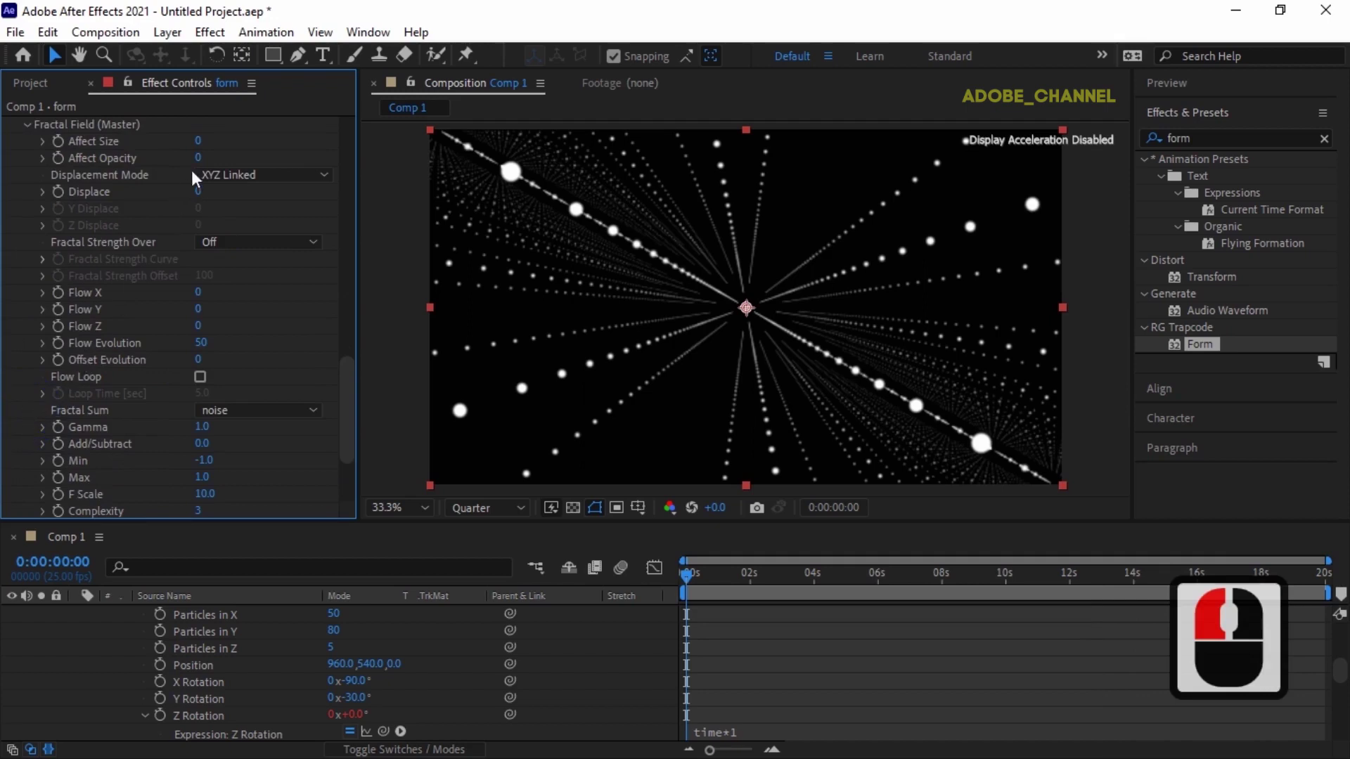
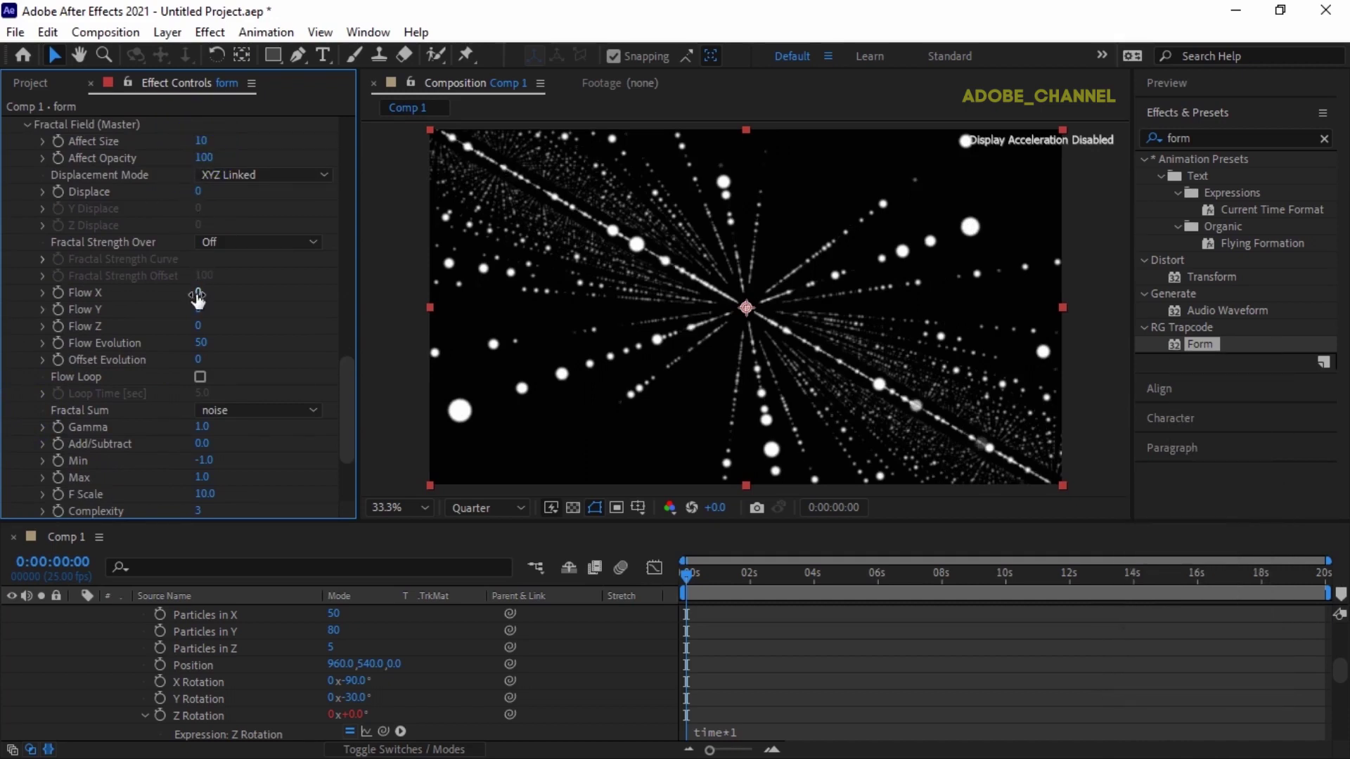
left_click(202, 302)
key("5")
key("Return")
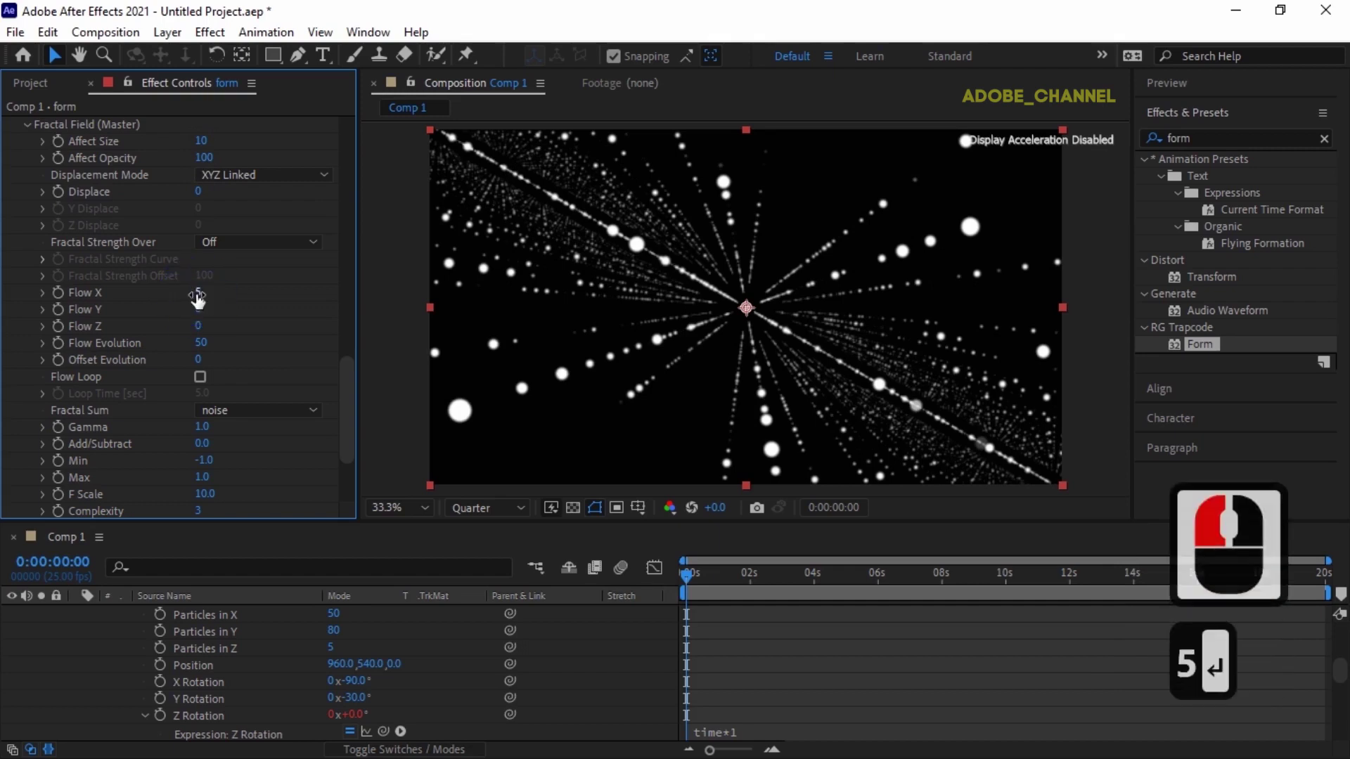
left_click(202, 317)
key("5")
key("Return")
left_click(201, 337)
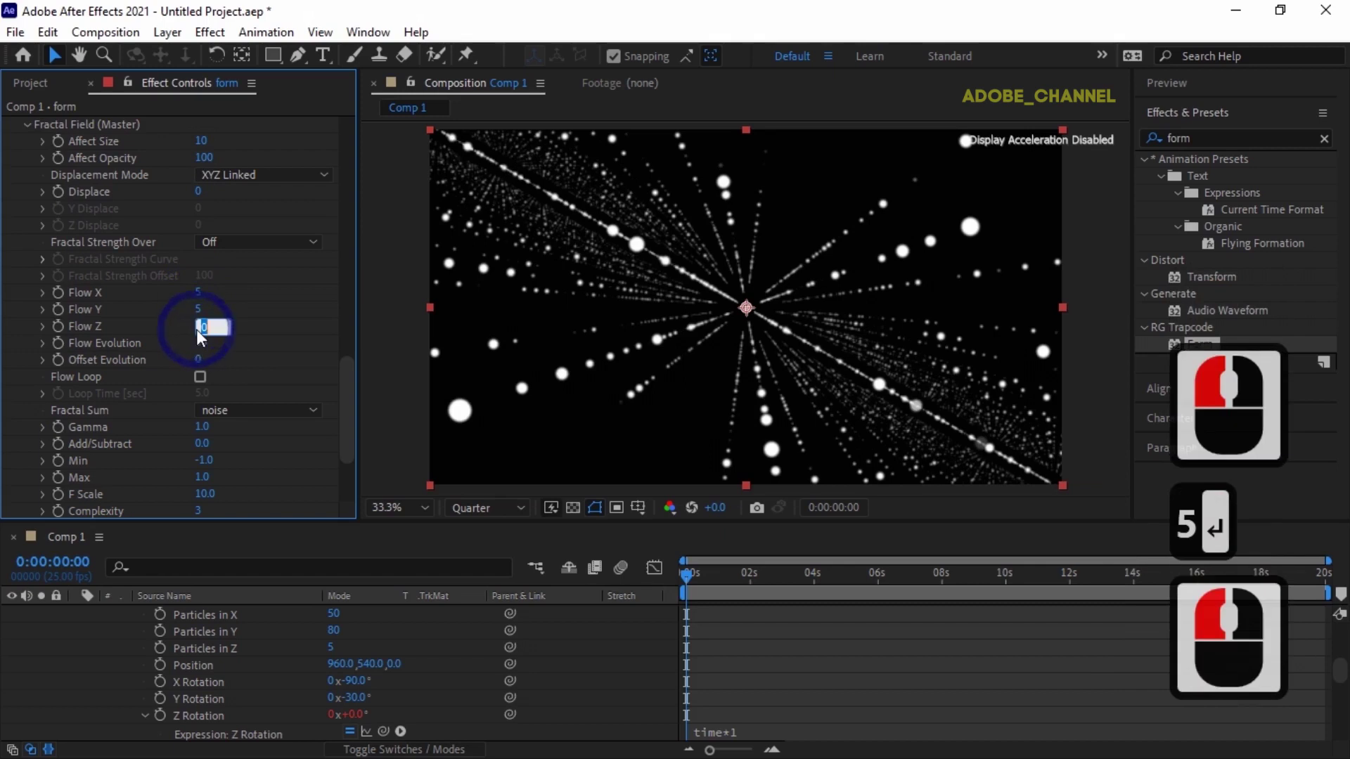
type("5")
key("Return")
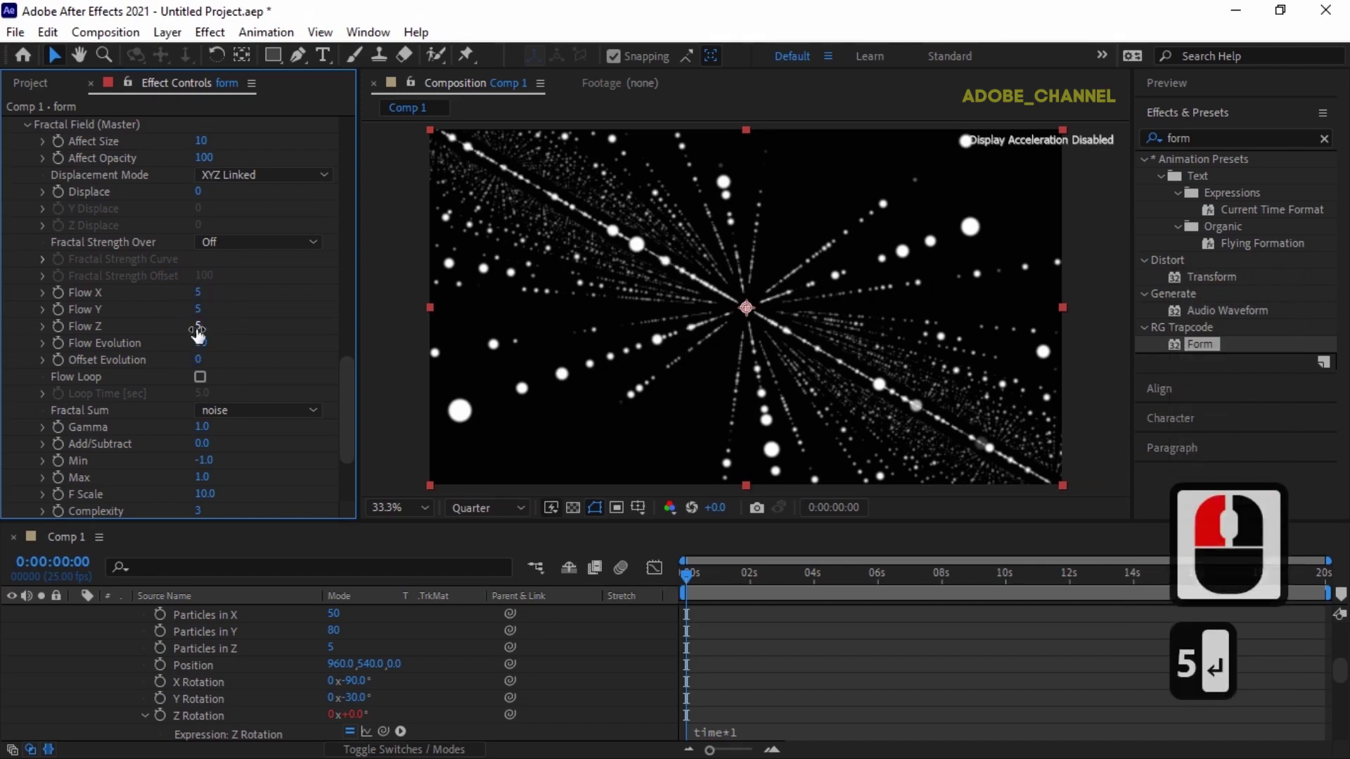
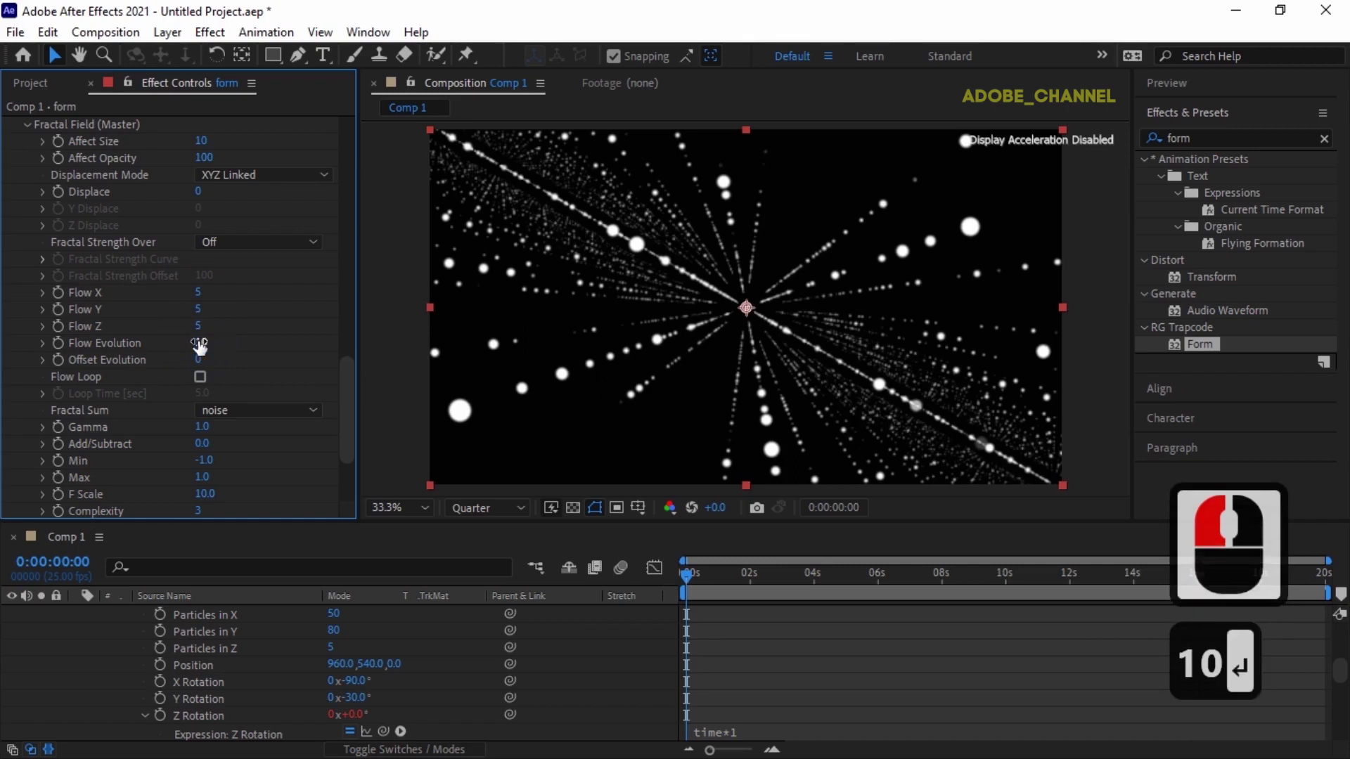
middle_click(157, 641)
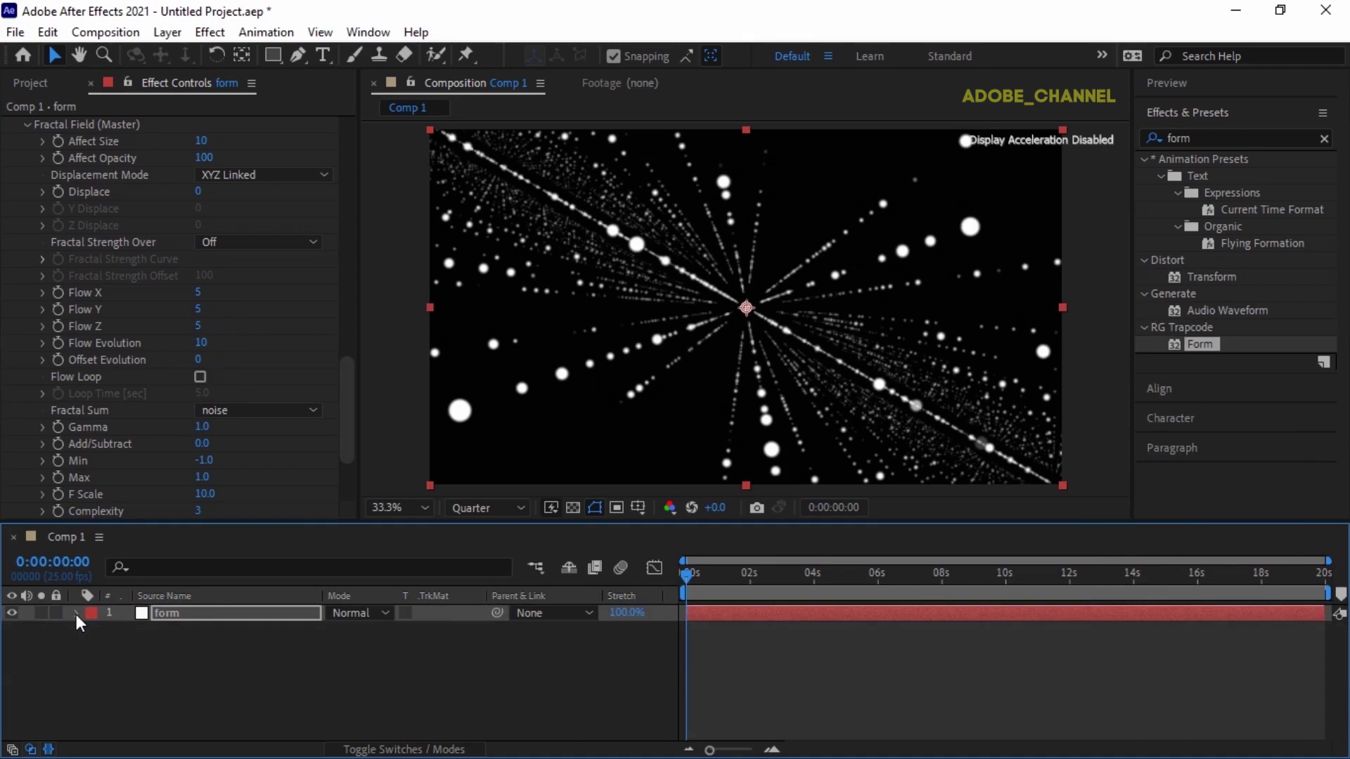
Step: Add a 50mm two-node camera, Camera 1, above the form layer
right_click(294, 666)
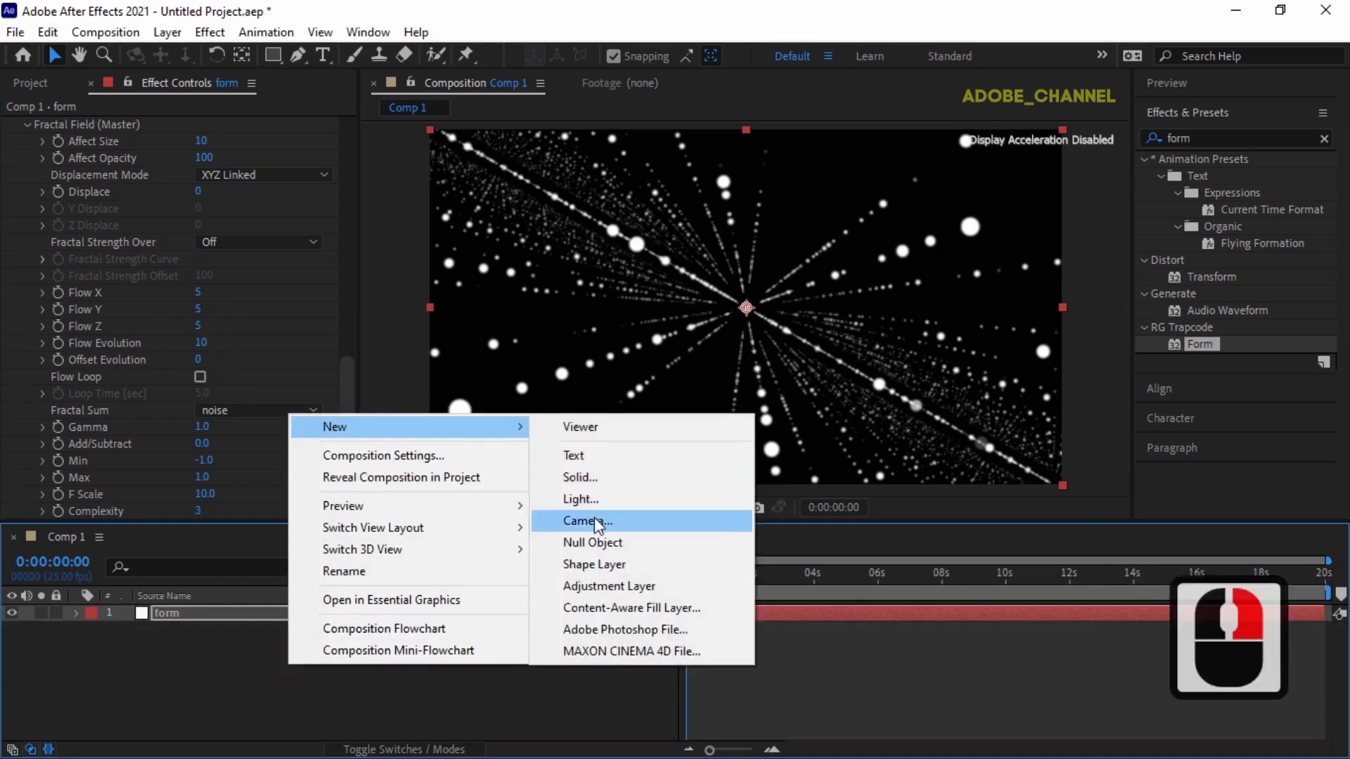
right_click(600, 525)
left_click(599, 525)
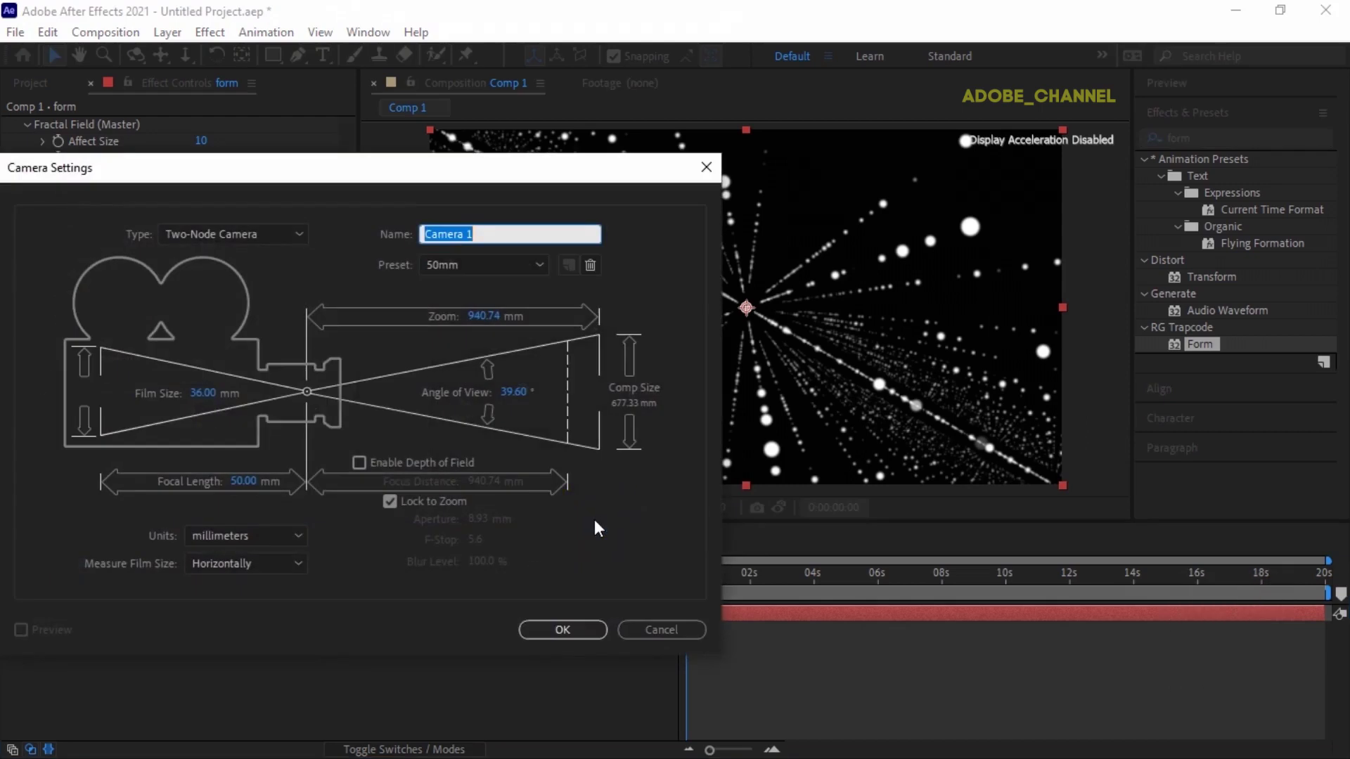
left_click_drag(541, 274, 616, 384)
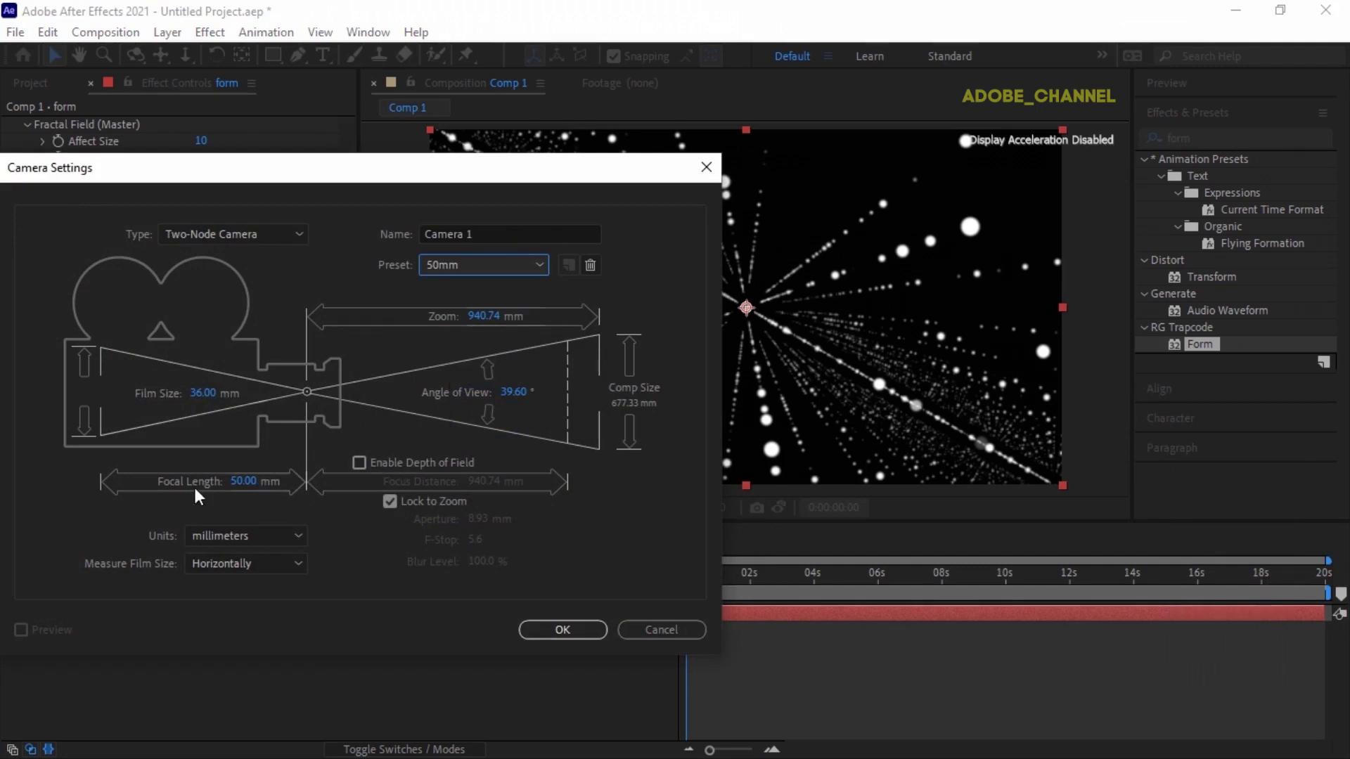
left_click_drag(577, 634, 83, 622)
left_click(83, 623)
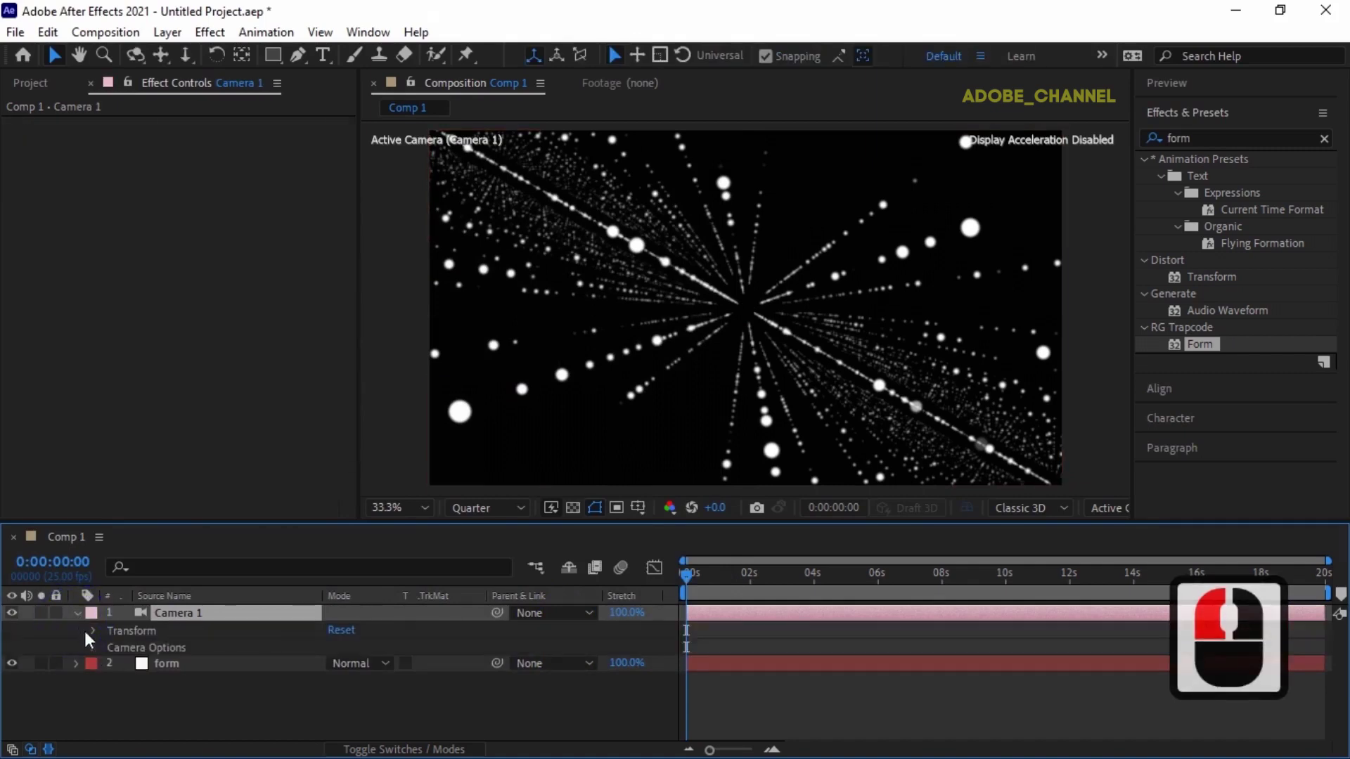
Step: Enable Camera 1 depth of field with aperture 250 and blur level 100%
left_click(102, 652)
left_click_drag(101, 653, 333, 650)
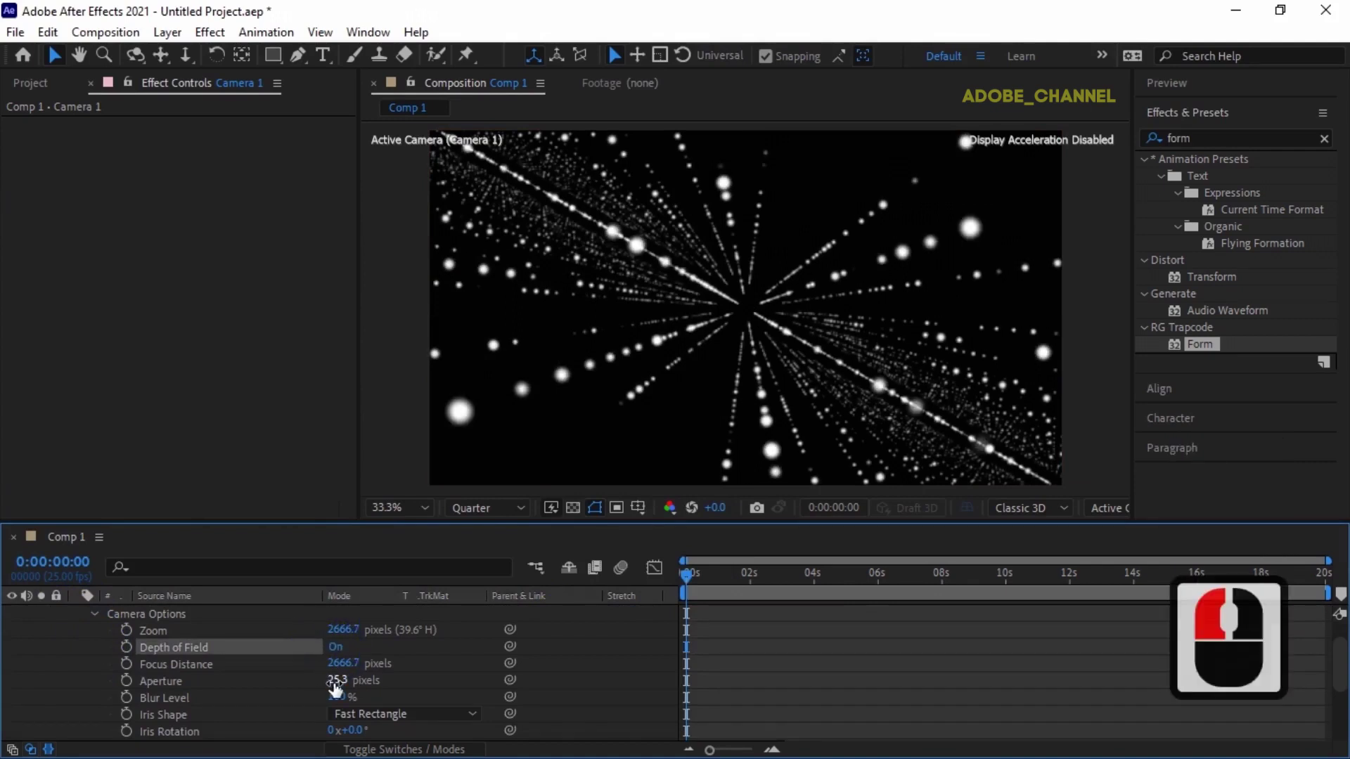
left_click_drag(333, 688, 334, 679)
type("250")
key("Return")
key("Return")
key("BackSpace")
left_click(333, 678)
key("Return")
key("BackSpace")
key("Return")
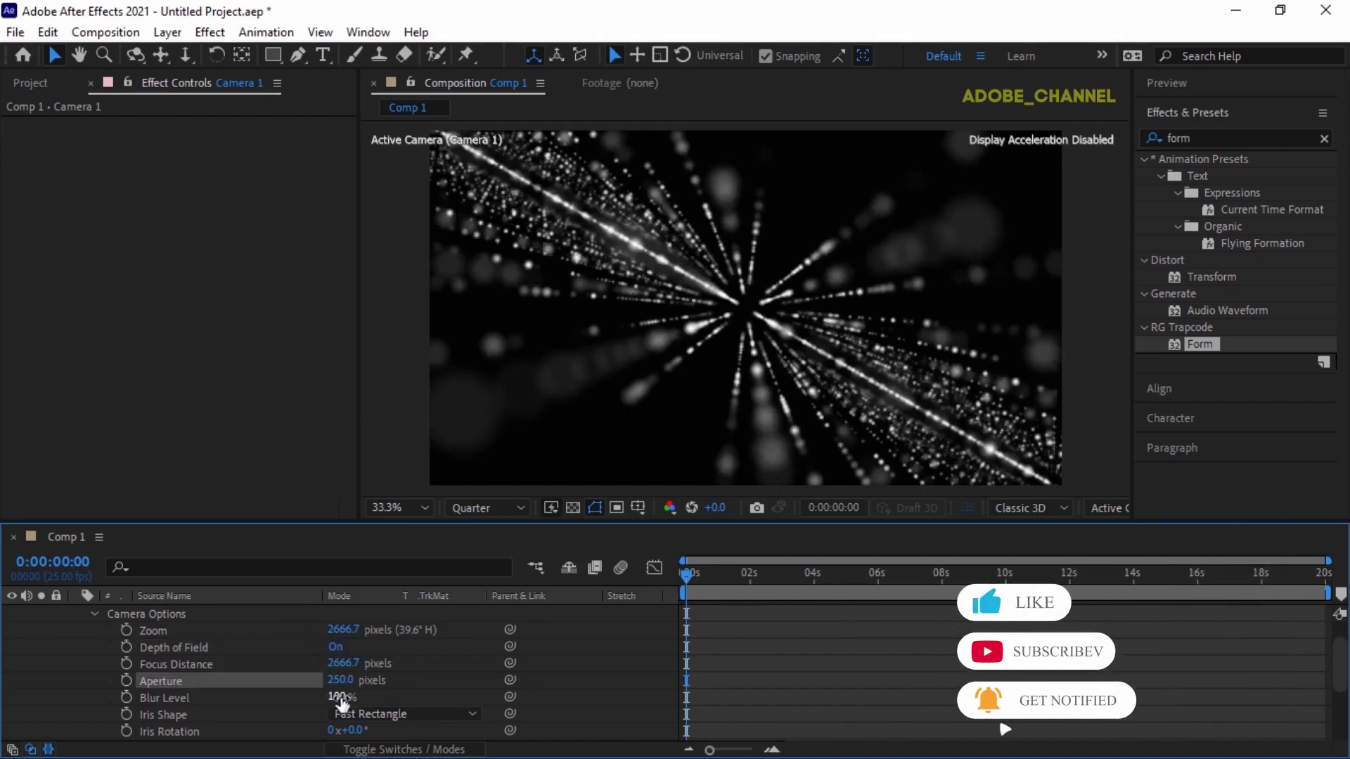
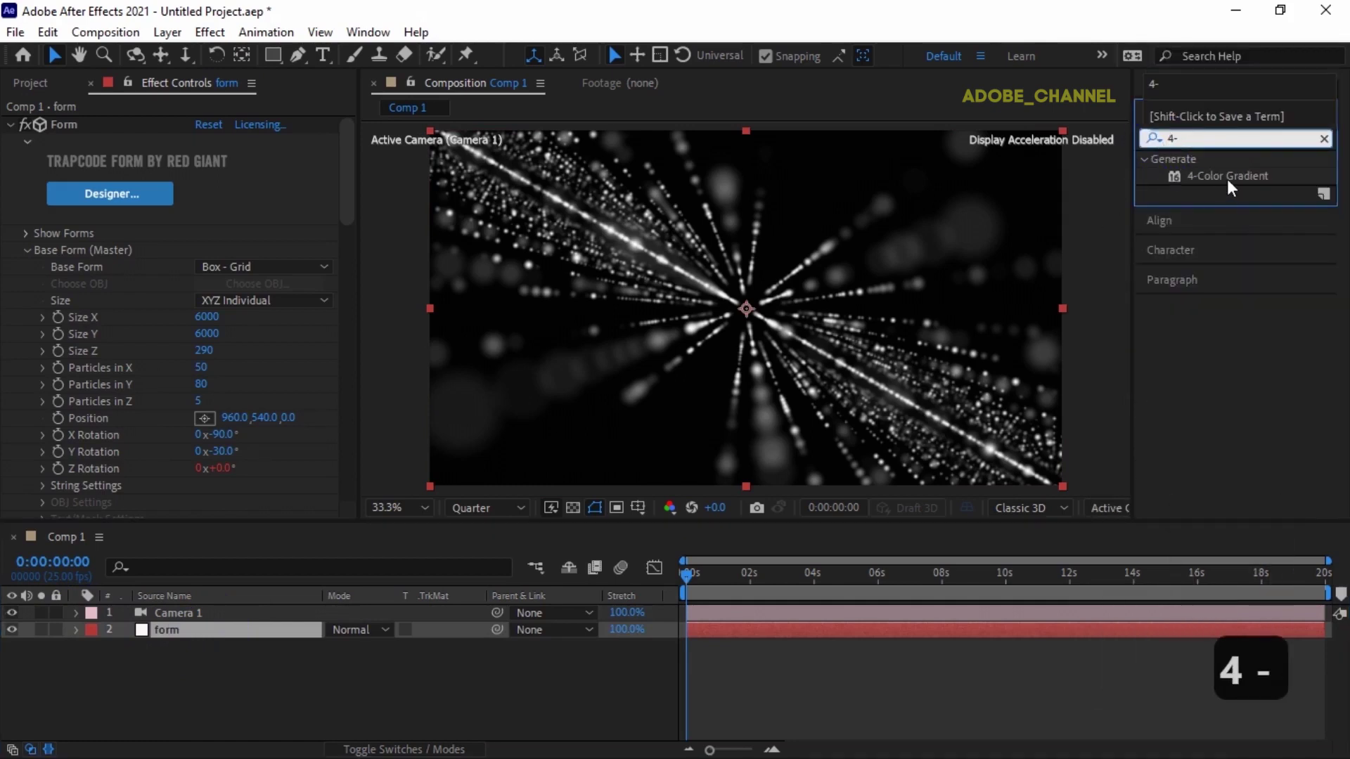
Step: Apply 4-Color Gradient to form and place the yellow and magenta points right of centre
double_click(1233, 184)
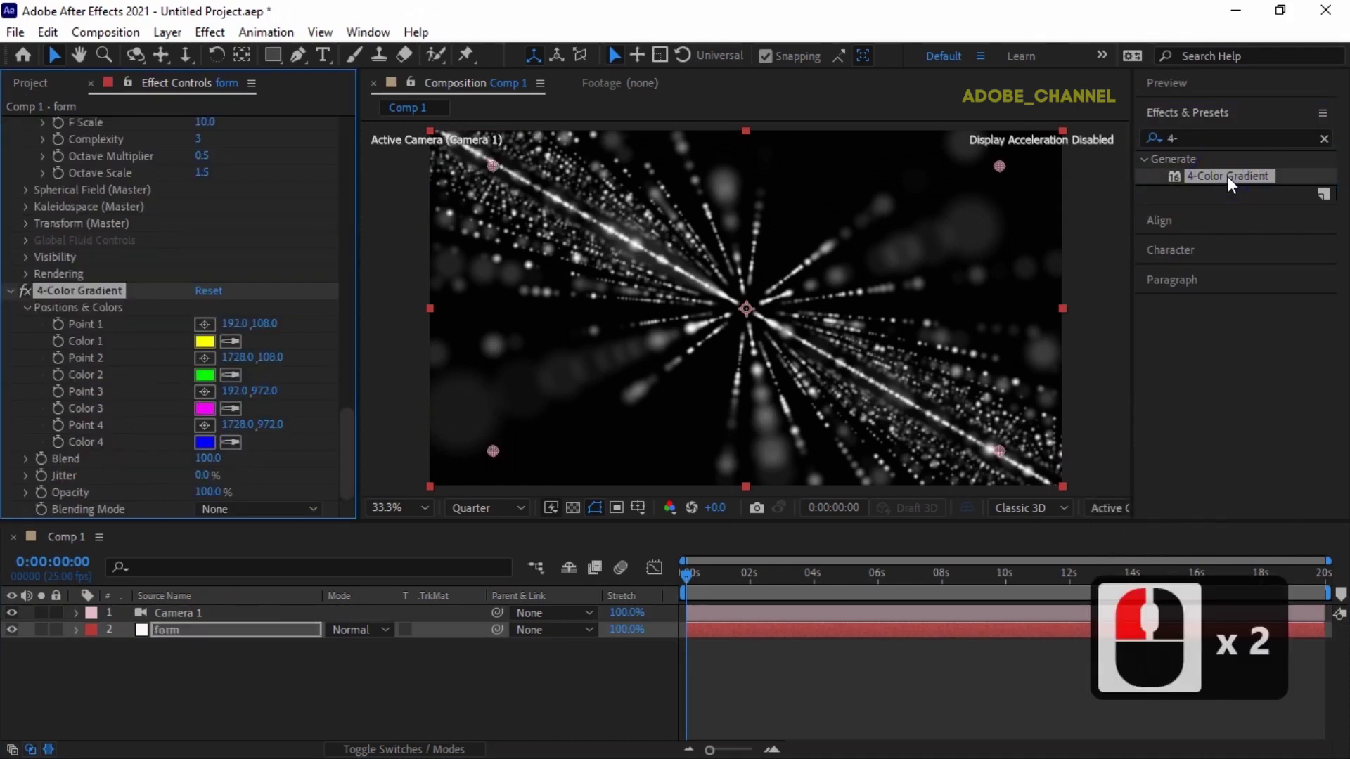
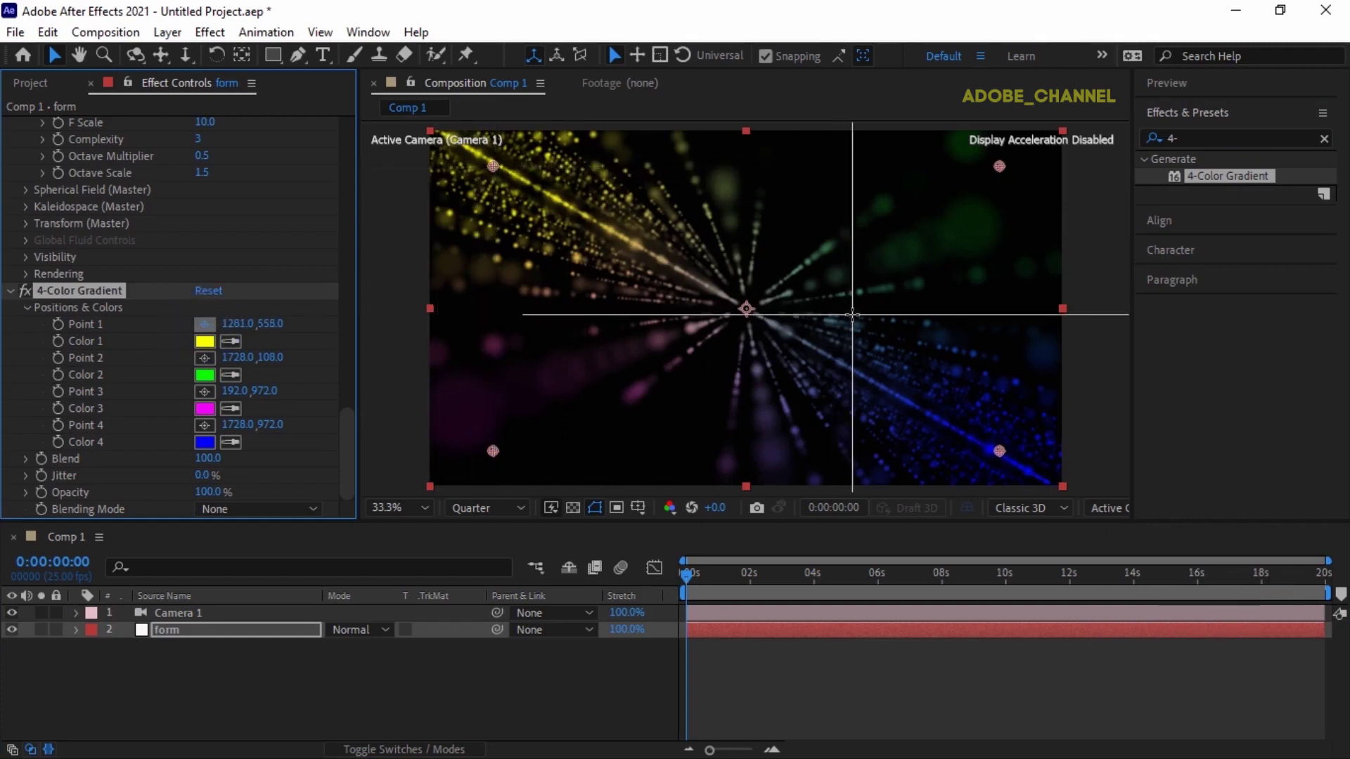
left_click(858, 324)
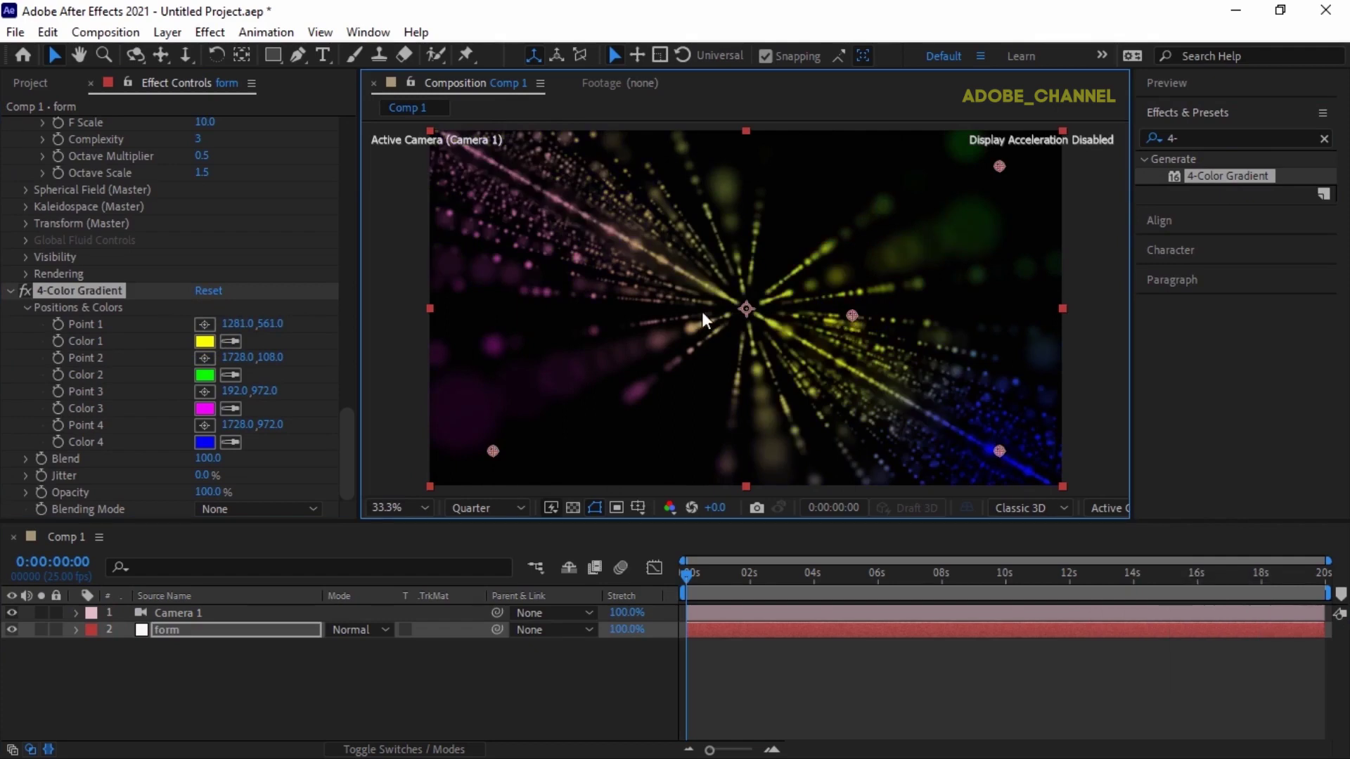
left_click(209, 402)
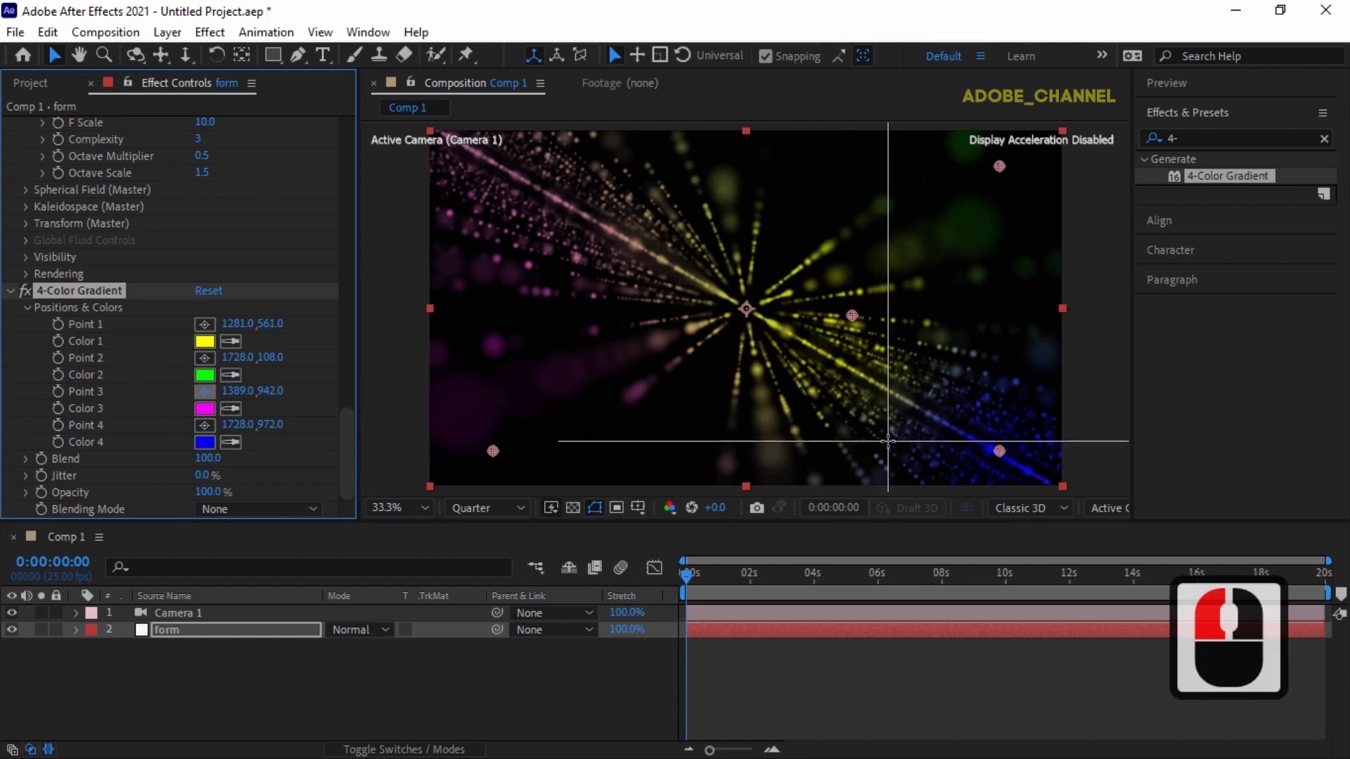
left_click_drag(867, 427, 844, 309)
Step: Move the blue point to the top left and the green point to the left side
left_click(843, 303)
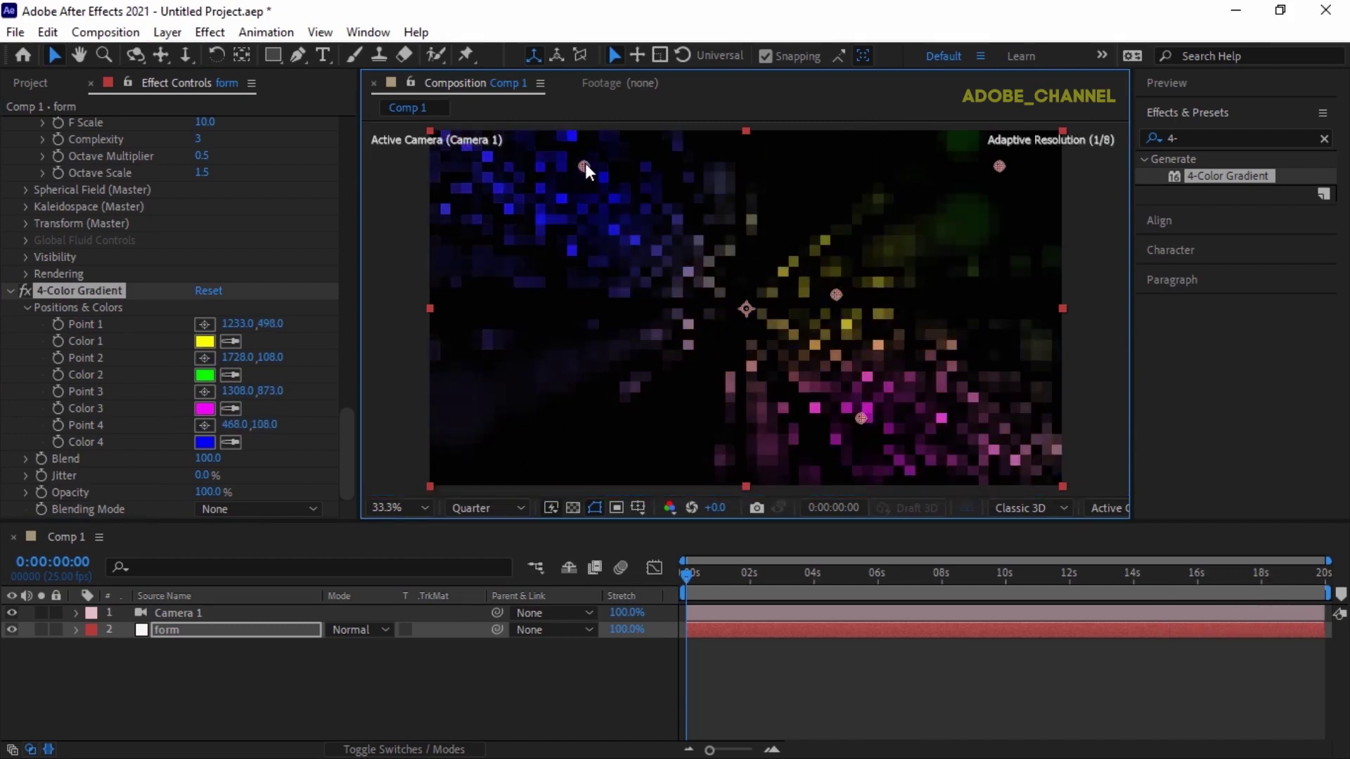
left_click_drag(590, 171, 603, 266)
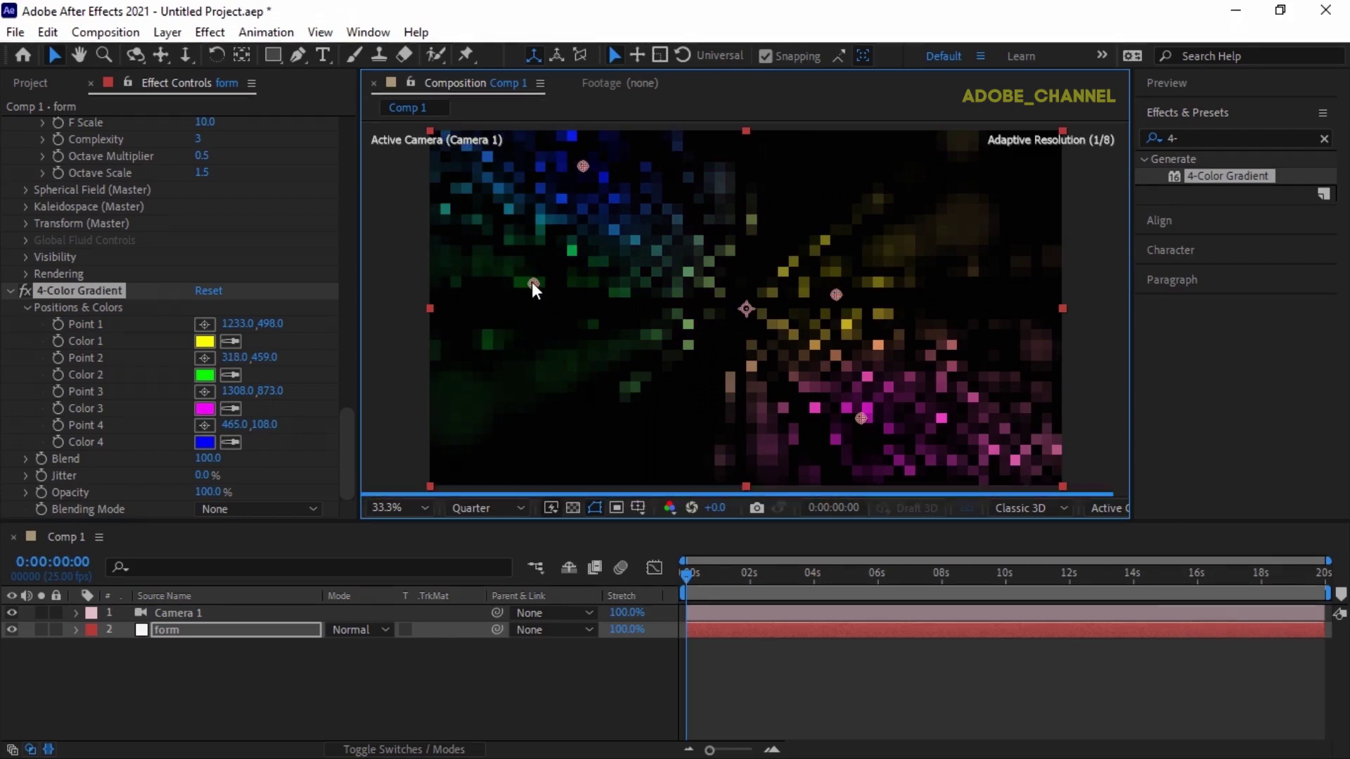
left_click(580, 292)
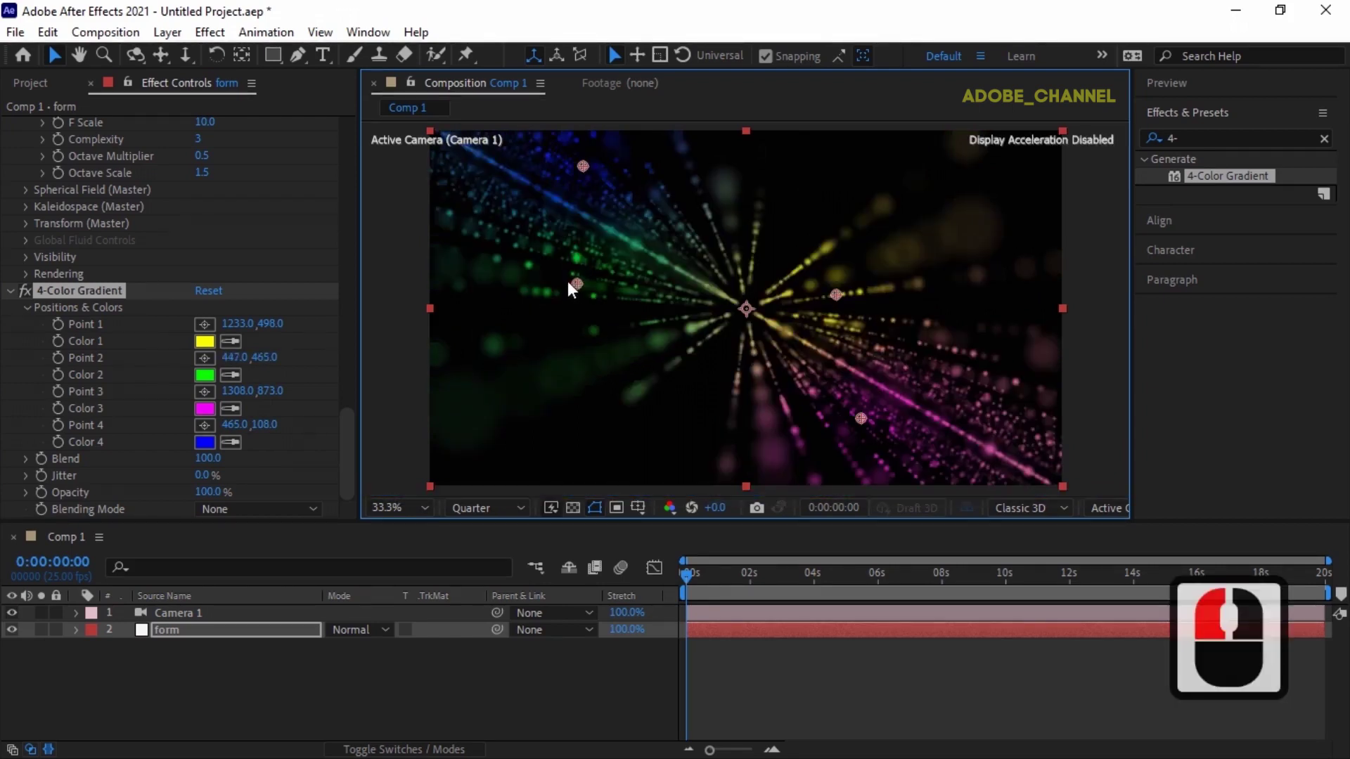
left_click_drag(588, 285, 645, 227)
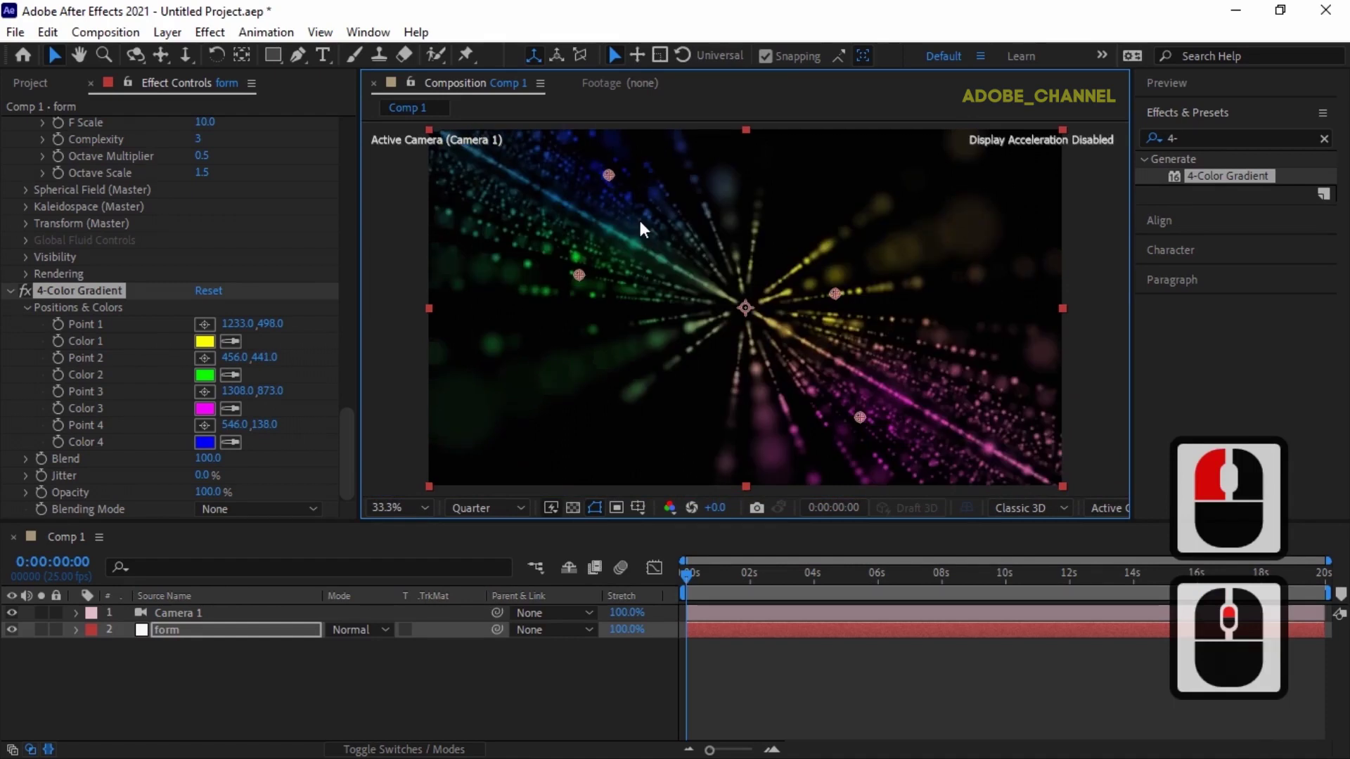
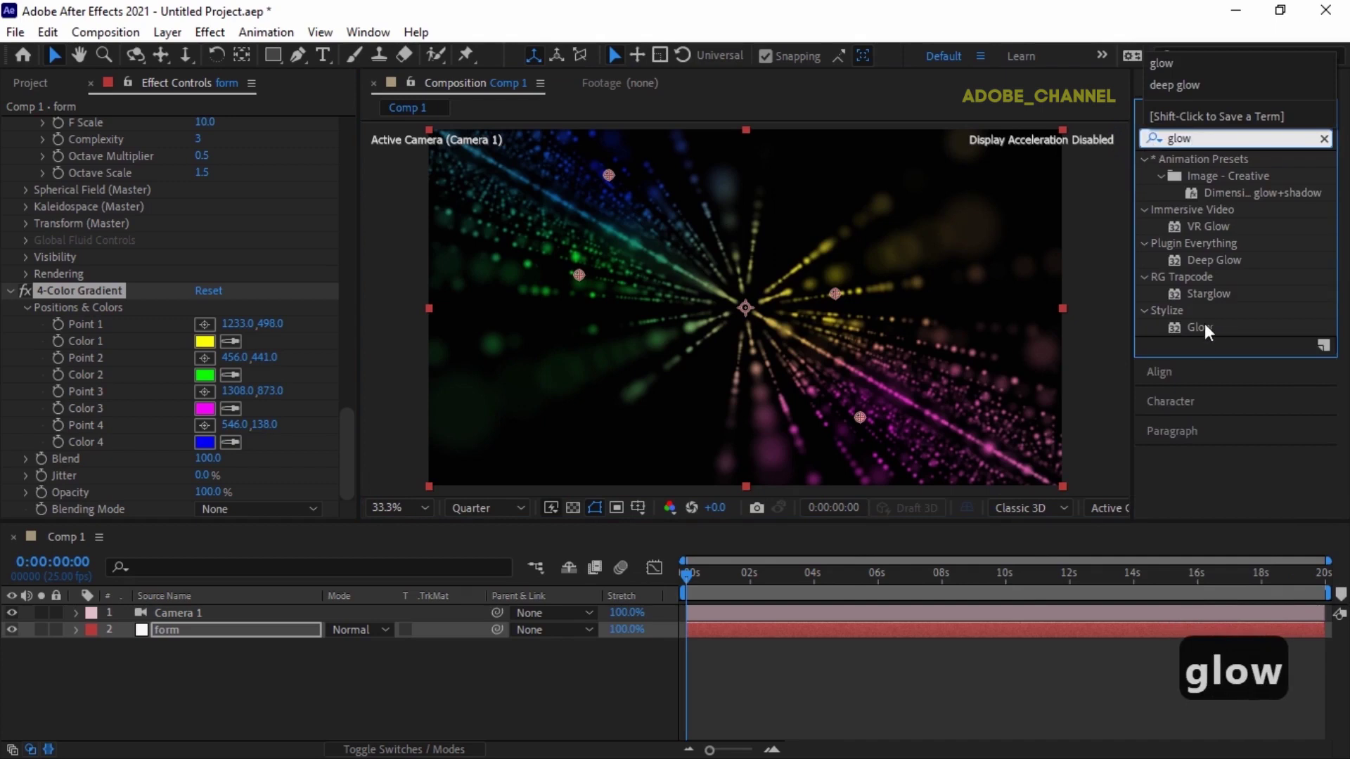
Step: Apply a Glow effect to the form layer below the 4-Color Gradient
double_click(1205, 334)
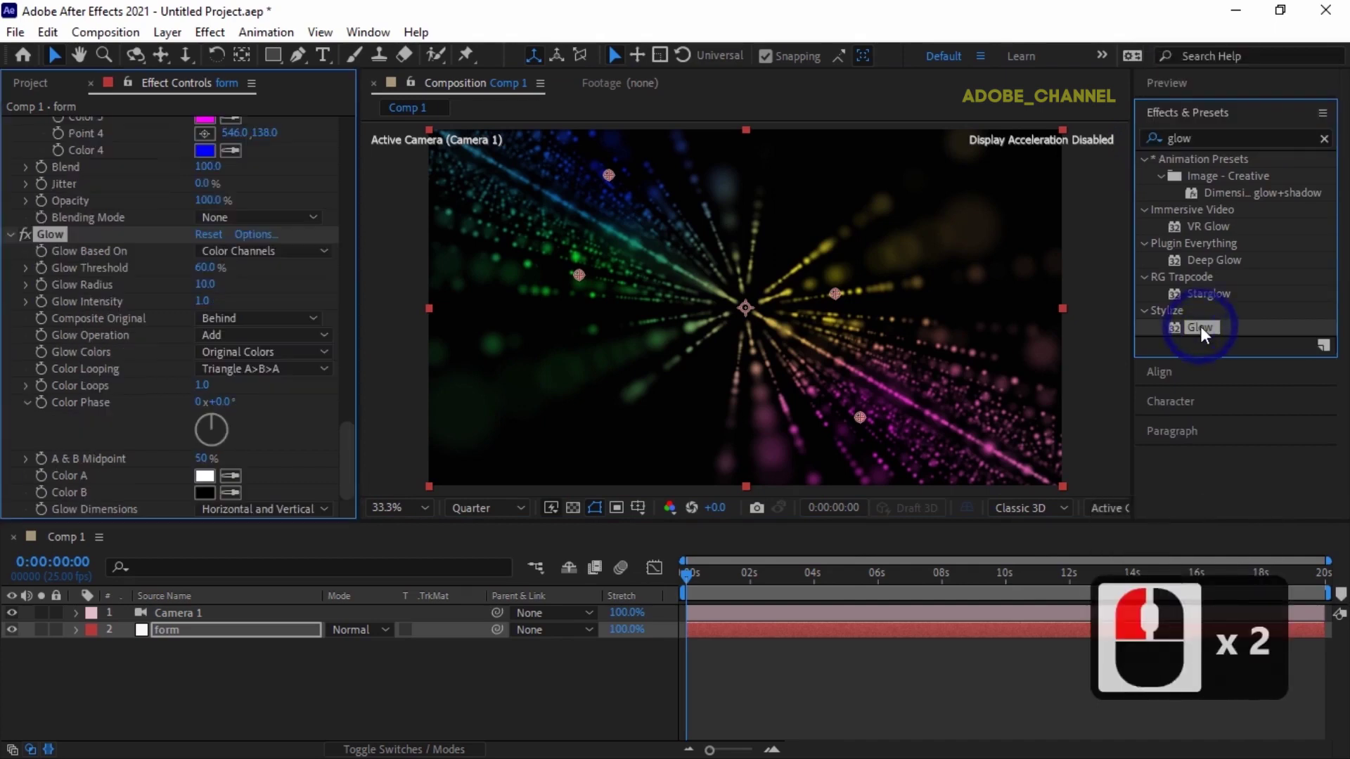
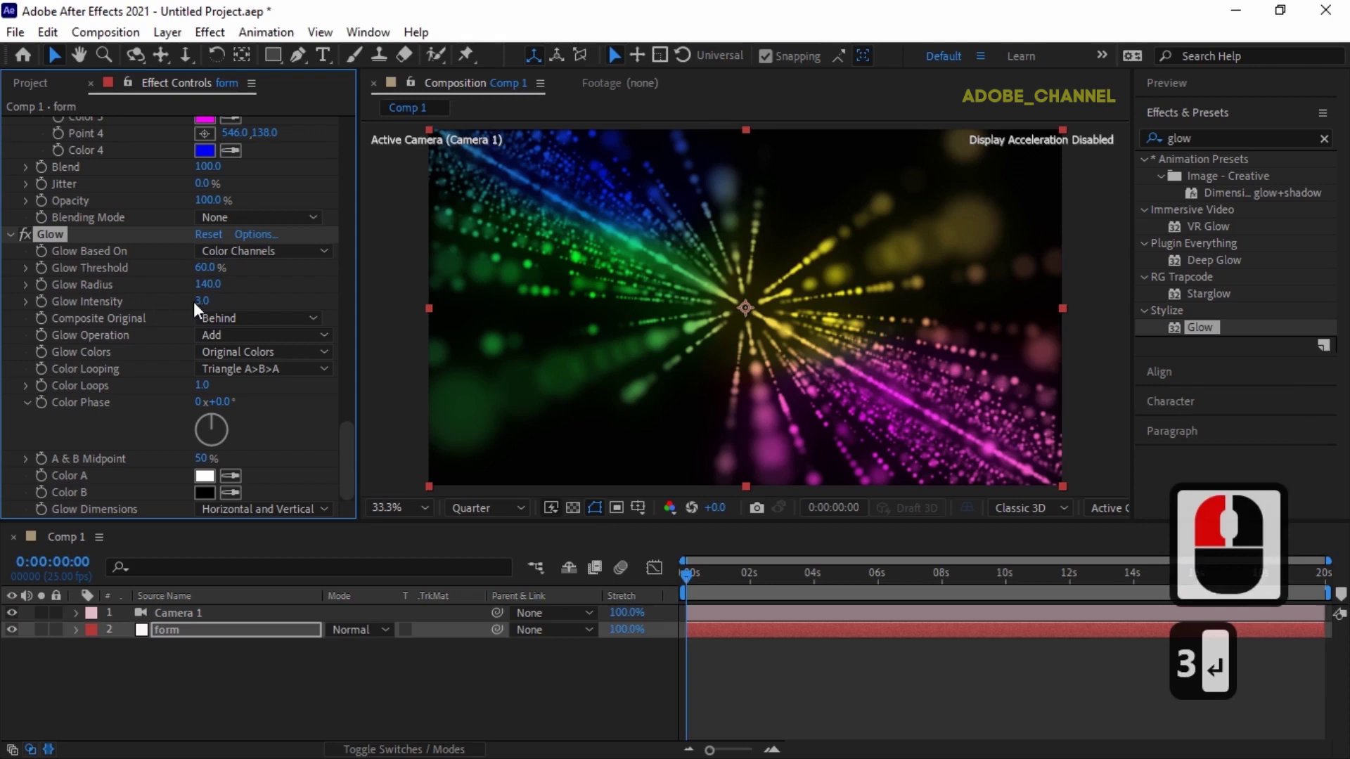
Step: Play the preview of the glowing particle animation, then stop playback
left_click(1232, 93)
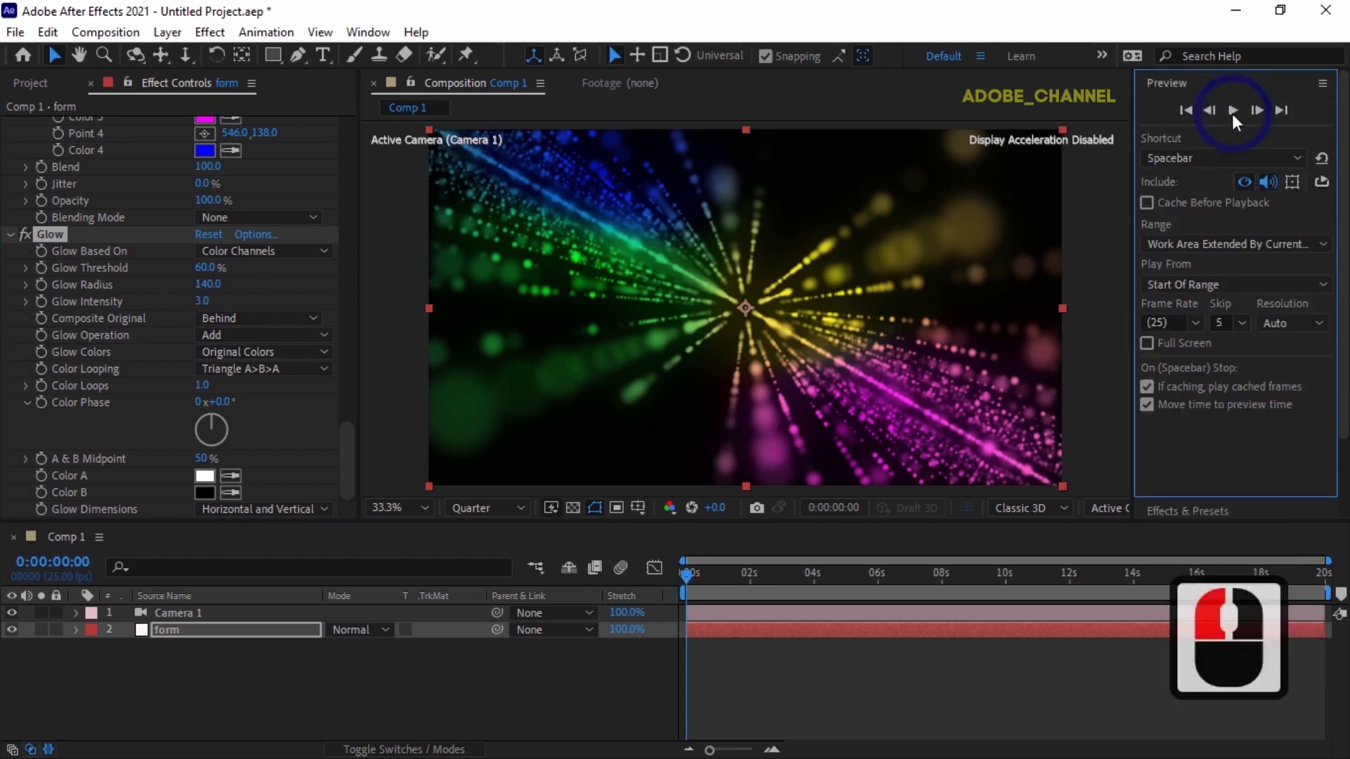
left_click(1239, 120)
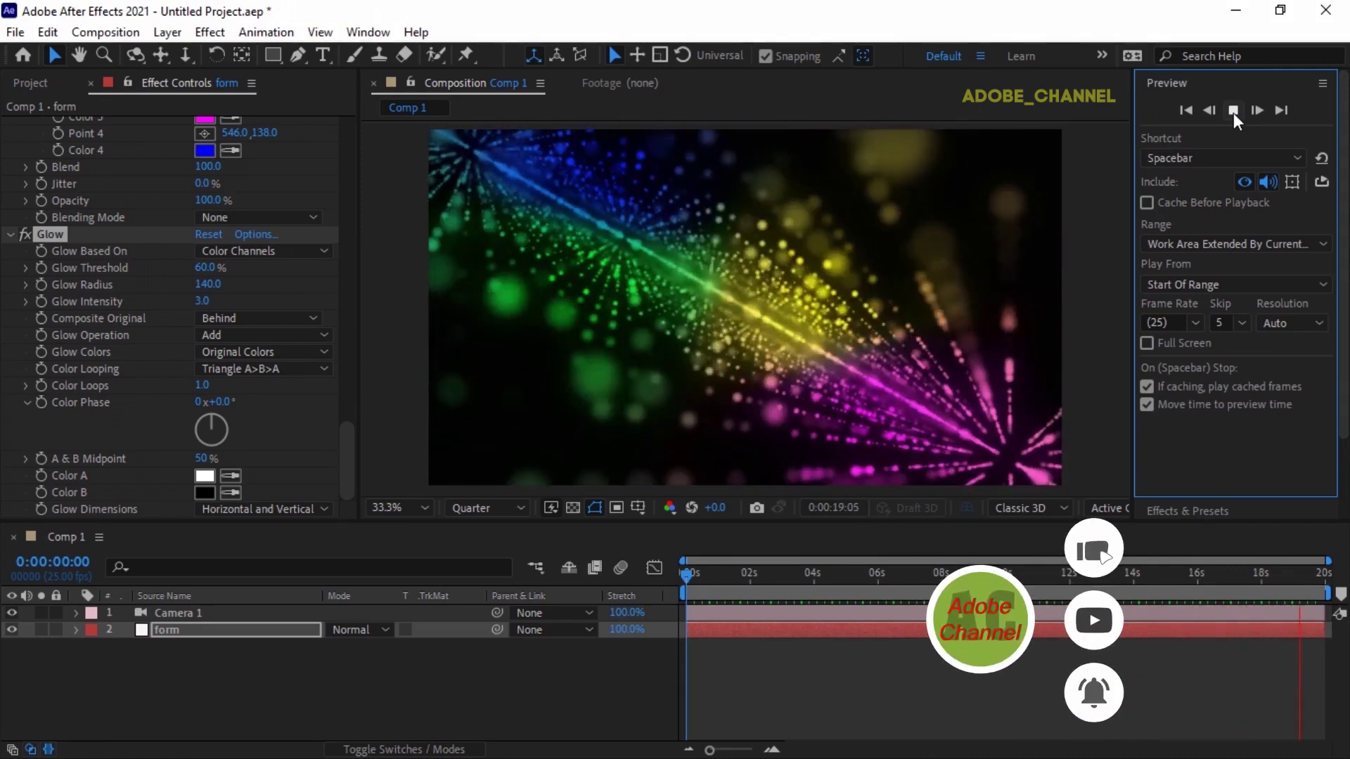
left_click_drag(1239, 120, 653, 562)
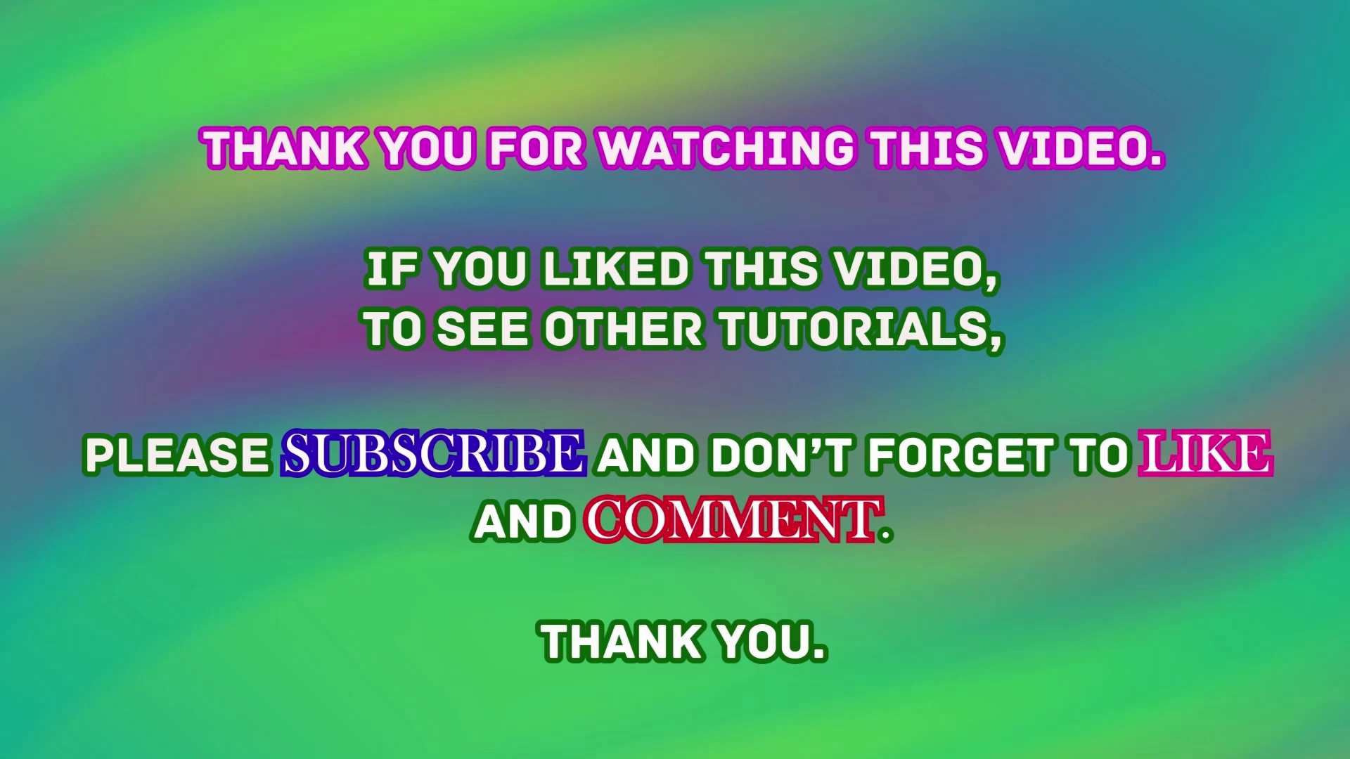